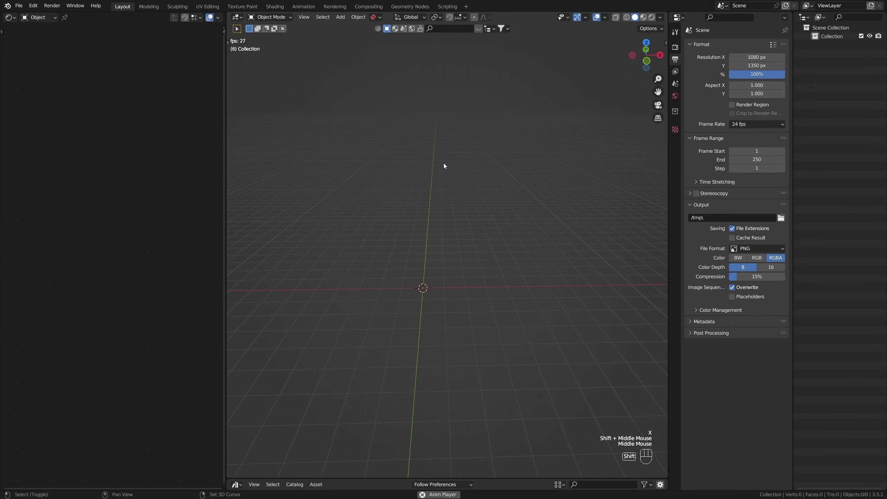
Step: Add a Point light via Shift+A and move it into place from front view
{"action": "key", "text": "shift+a"}
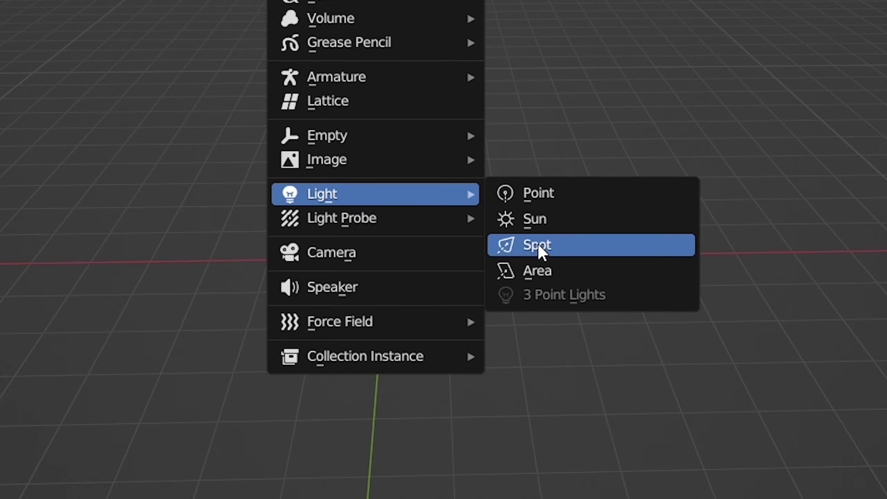
{"action": "key", "text": "g"}
{"action": "key", "text": "KP_1"}
{"action": "left_click_drag", "start_coordinate": [442, 246], "coordinate": [470, 249]}
{"action": "left_click", "coordinate": [414, 193]}
Step: Fine-tune the point light's position and keep it white at 10 W
{"action": "left_click", "coordinate": [533, 297]}
{"action": "left_click", "coordinate": [401, 185]}
{"action": "left_click", "coordinate": [533, 309]}
{"action": "left_click_drag", "start_coordinate": [438, 201], "coordinate": [506, 229]}
{"action": "left_click", "coordinate": [524, 259]}
{"action": "left_click", "coordinate": [679, 170]}
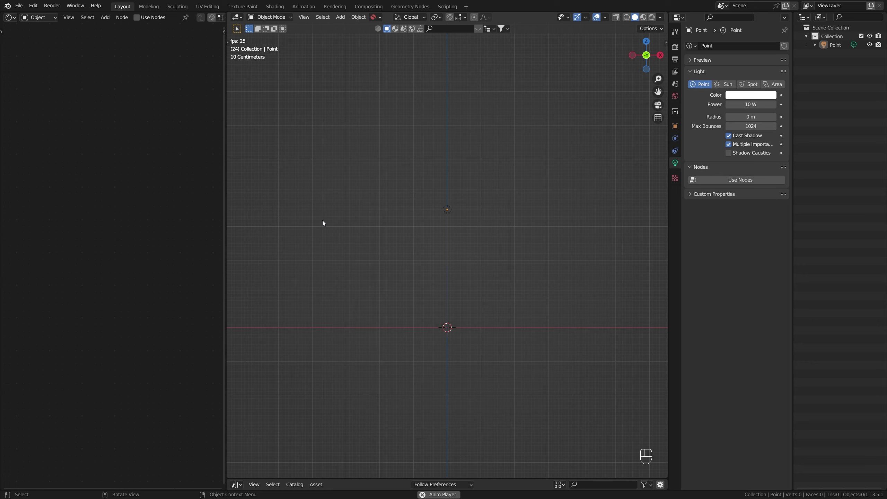
Step: Switch the viewport to Rendered shading so the point light's effect shows
{"action": "key", "text": "z"}
{"action": "left_click", "coordinate": [446, 203]}
{"action": "left_click_drag", "start_coordinate": [456, 227], "coordinate": [466, 245]}
{"action": "left_click", "coordinate": [480, 234]}
{"action": "left_click", "coordinate": [418, 206]}
Step: Undo a stray change and reframe the scene from front view around the light
{"action": "left_click", "coordinate": [43, 19]}
{"action": "right_click", "coordinate": [123, 156]}
{"action": "key", "text": "ctrl+z"}
{"action": "left_click", "coordinate": [87, 178]}
{"action": "left_click", "coordinate": [367, 160]}
{"action": "left_click_drag", "start_coordinate": [45, 20], "coordinate": [46, 31]}
{"action": "left_click", "coordinate": [525, 208]}
{"action": "key", "text": "KP_1"}
{"action": "left_click_drag", "start_coordinate": [496, 266], "coordinate": [466, 234]}
{"action": "left_click_drag", "start_coordinate": [467, 239], "coordinate": [481, 252]}
{"action": "scroll", "scroll_direction": "up", "scroll_amount": 3}
{"action": "left_click_drag", "start_coordinate": [433, 242], "coordinate": [478, 252]}
Step: Add a cube and set it on the grid to one side of the point light
{"action": "key", "text": "shift+a"}
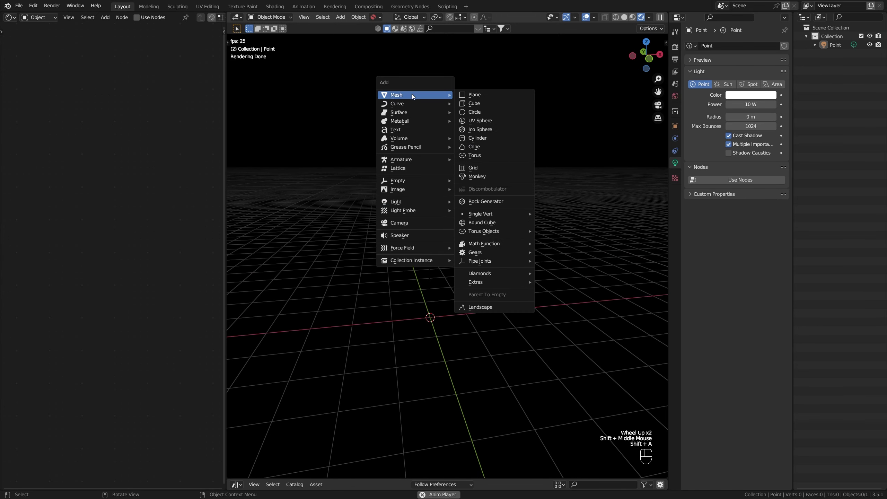
{"action": "key", "text": "g"}
{"action": "key", "text": "KP_1"}
{"action": "key", "text": "g"}
{"action": "left_click_drag", "start_coordinate": [460, 247], "coordinate": [471, 264]}
{"action": "scroll", "scroll_direction": "down", "scroll_amount": 3}
{"action": "left_click", "coordinate": [438, 223]}
{"action": "key", "text": "g"}
{"action": "scroll", "scroll_direction": "up", "scroll_amount": 3}
{"action": "left_click_drag", "start_coordinate": [528, 250], "coordinate": [511, 249]}
{"action": "left_click_drag", "start_coordinate": [509, 250], "coordinate": [464, 244]}
{"action": "left_click", "coordinate": [430, 253]}
Step: Duplicate the cube and move the copy along X to the light's other side
{"action": "key", "text": "shift+d"}
{"action": "scroll", "scroll_direction": "up", "scroll_amount": 3}
{"action": "key", "text": "KP_1"}
{"action": "scroll", "scroll_direction": "down", "scroll_amount": 3}
{"action": "left_click", "coordinate": [388, 219]}
{"action": "key", "text": "g"}
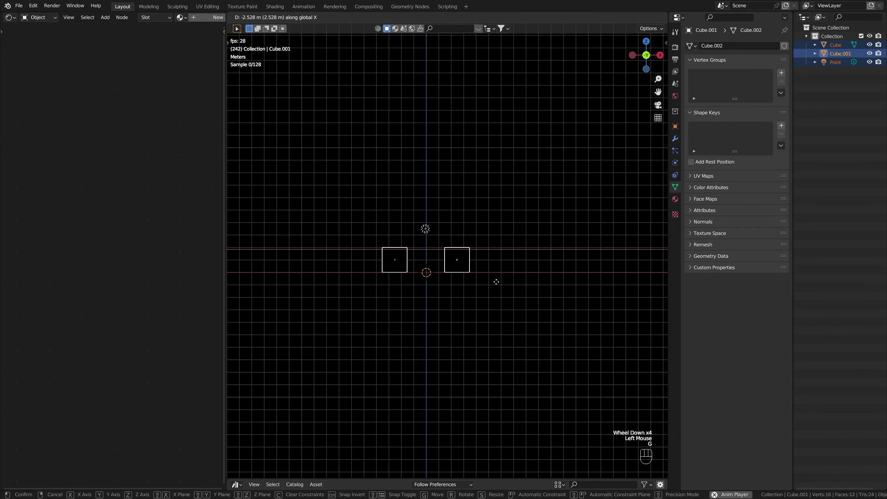
{"action": "left_click_drag", "start_coordinate": [454, 215], "coordinate": [467, 241]}
{"action": "scroll", "scroll_direction": "up", "scroll_amount": 3}
{"action": "left_click", "coordinate": [452, 192]}
{"action": "left_click_drag", "start_coordinate": [454, 195], "coordinate": [512, 202]}
{"action": "scroll", "scroll_direction": "up", "scroll_amount": 3}
{"action": "left_click", "coordinate": [445, 207]}
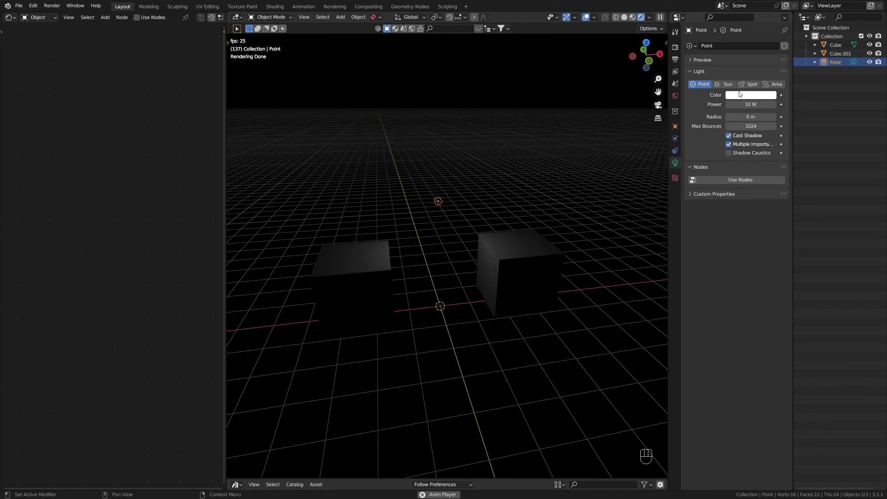
{"action": "left_click", "coordinate": [748, 99]}
{"action": "left_click", "coordinate": [755, 101]}
{"action": "key", "text": "ctrl+z"}
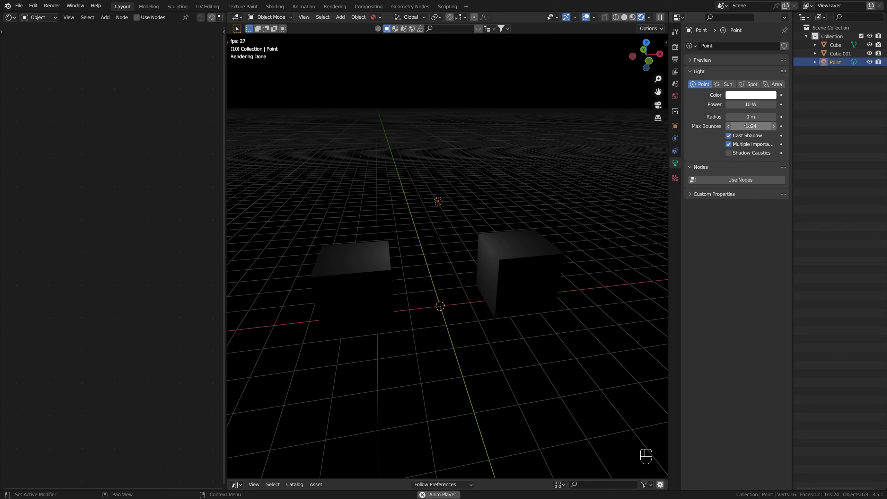
{"action": "key", "text": "space"}
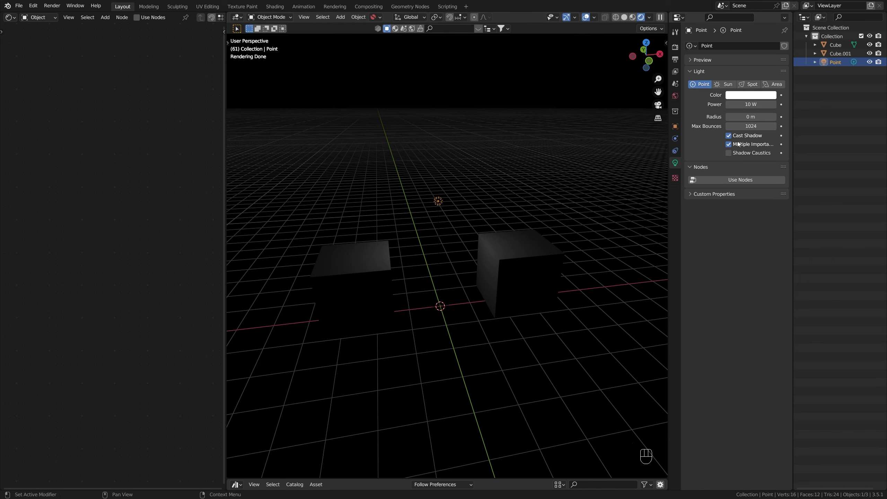
{"action": "left_click", "coordinate": [742, 140]}
{"action": "left_click", "coordinate": [733, 140]}
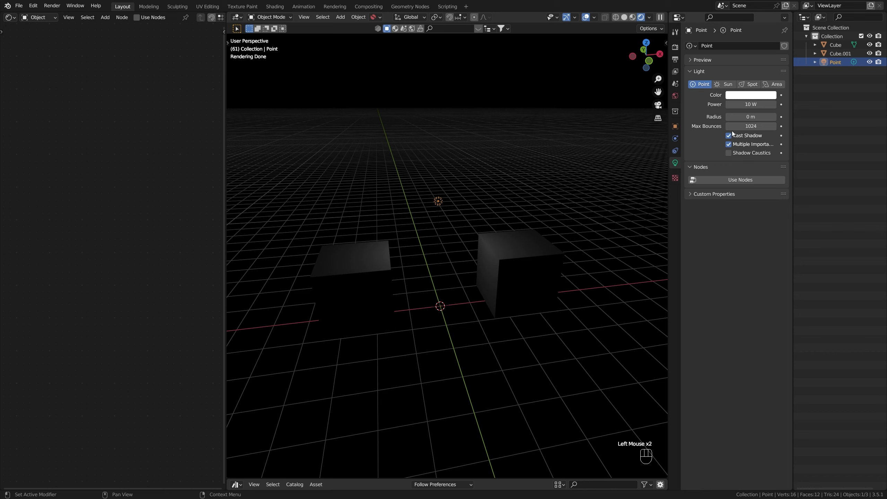
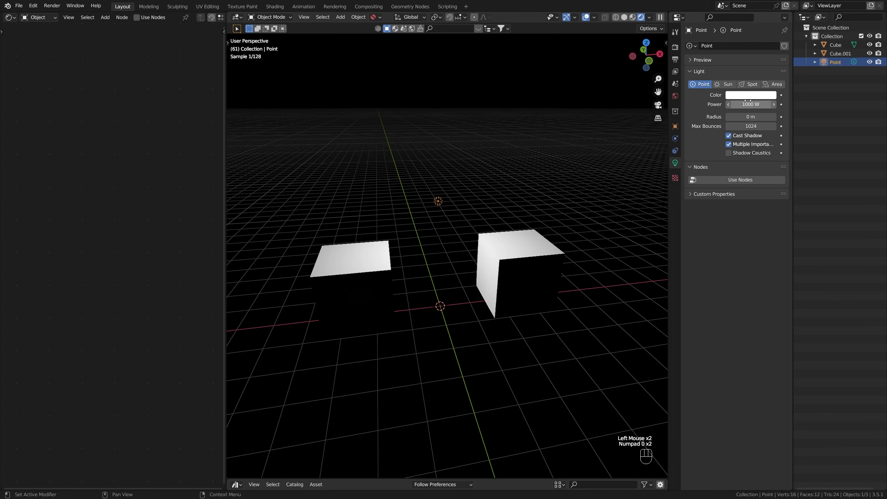
Step: Raise the point light's Power to 1000 W and check it from front view
{"action": "left_click", "coordinate": [512, 334]}
{"action": "key", "text": "KP_1"}
{"action": "left_click_drag", "start_coordinate": [439, 280], "coordinate": [455, 319]}
{"action": "left_click", "coordinate": [350, 285]}
Step: Duplicate the cubes into a cross of four and save the file as Lighting Tutorial
{"action": "key", "text": "shift+d"}
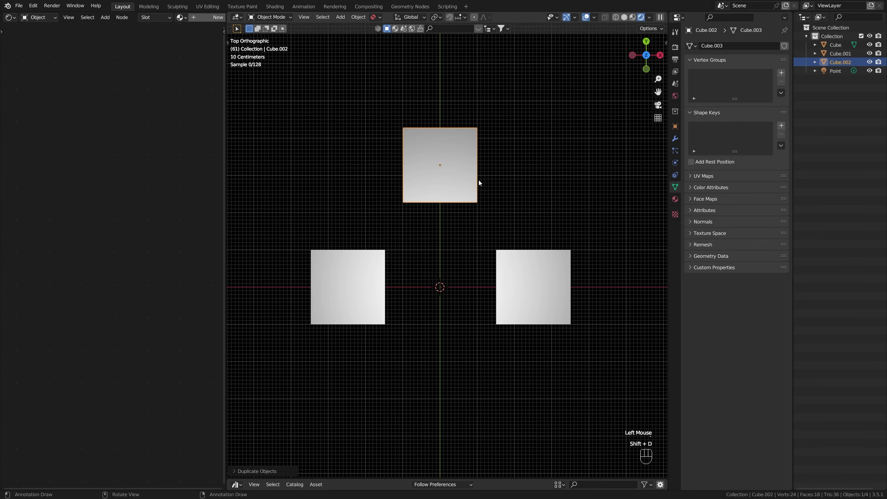
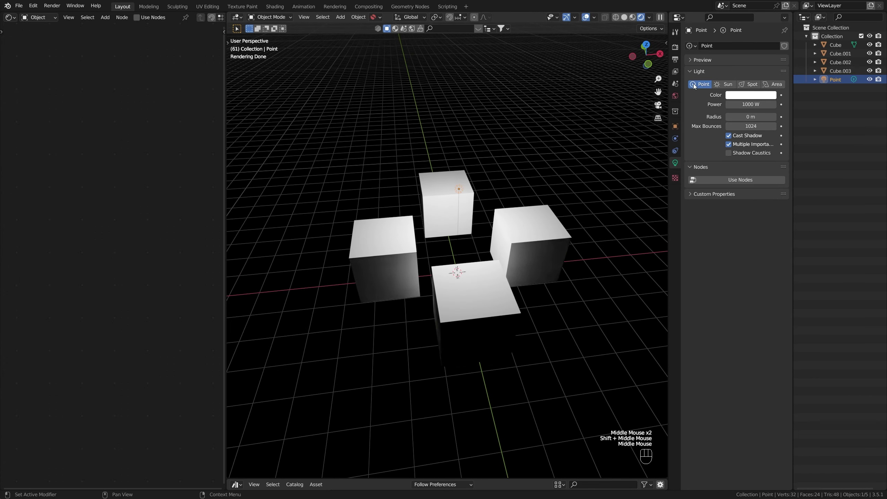
{"action": "left_click_drag", "start_coordinate": [456, 170], "coordinate": [490, 173]}
{"action": "key", "text": "ctrl+s"}
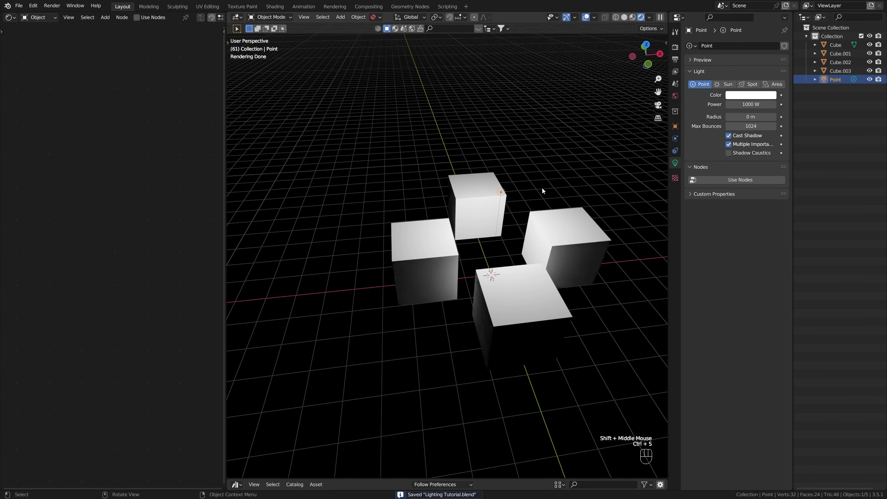
Step: Change the light to an Area light at 10 W
{"action": "left_click", "coordinate": [771, 87]}
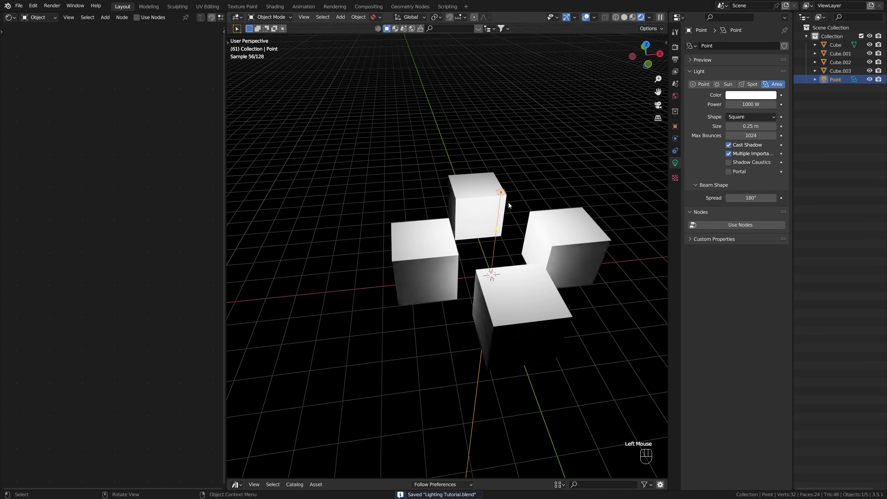
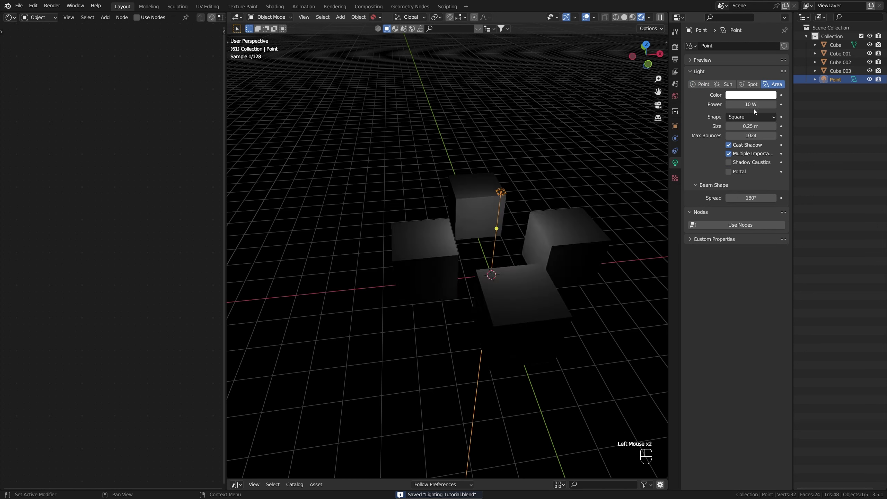
{"action": "left_click", "coordinate": [586, 336]}
{"action": "left_click", "coordinate": [603, 296]}
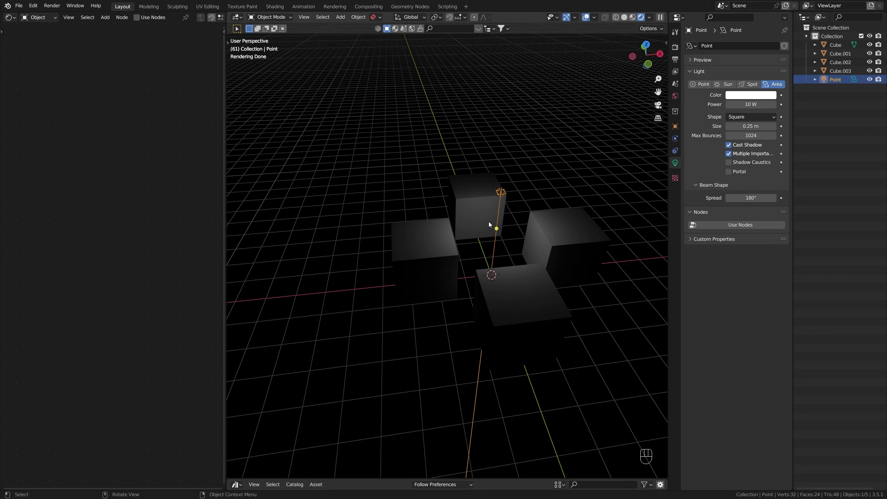
Step: Check the dim area light's placement over the cubes from front view
{"action": "key", "text": "KP_1"}
{"action": "scroll", "scroll_direction": "down", "scroll_amount": 3}
{"action": "key", "text": "r"}
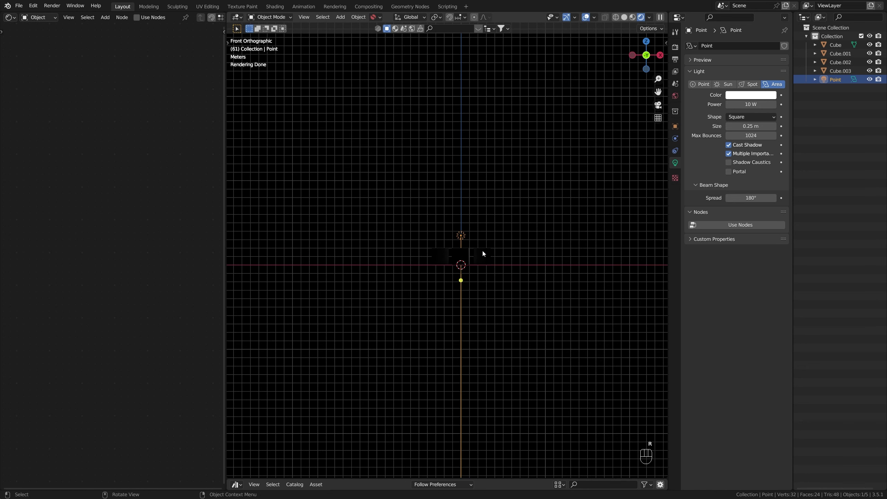
{"action": "left_click_drag", "start_coordinate": [466, 266], "coordinate": [446, 267]}
{"action": "left_click_drag", "start_coordinate": [388, 252], "coordinate": [401, 267]}
Step: Rotate the area light about 47° in front view so it aims down across the cubes
{"action": "scroll", "scroll_direction": "up", "scroll_amount": 3}
{"action": "left_click", "coordinate": [541, 247]}
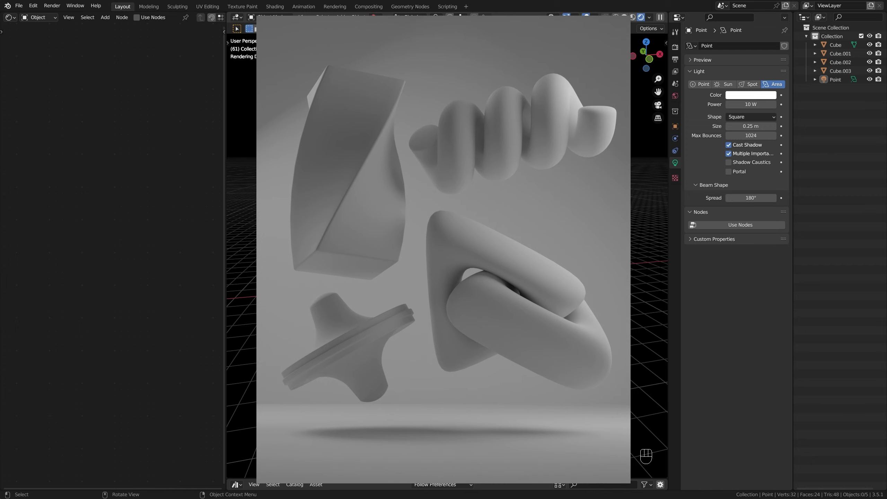
{"action": "scroll", "scroll_direction": "up", "scroll_amount": 3}
{"action": "middle_click", "coordinate": [444, 239]}
{"action": "double_click", "coordinate": [412, 227]}
{"action": "left_click_drag", "start_coordinate": [418, 233], "coordinate": [428, 245]}
{"action": "left_click_drag", "start_coordinate": [433, 245], "coordinate": [492, 254]}
{"action": "left_click_drag", "start_coordinate": [582, 215], "coordinate": [557, 212]}
{"action": "key", "text": "KP_1"}
Step: Finish tilting the area light and slide it sideways over the cubes
{"action": "key", "text": "r"}
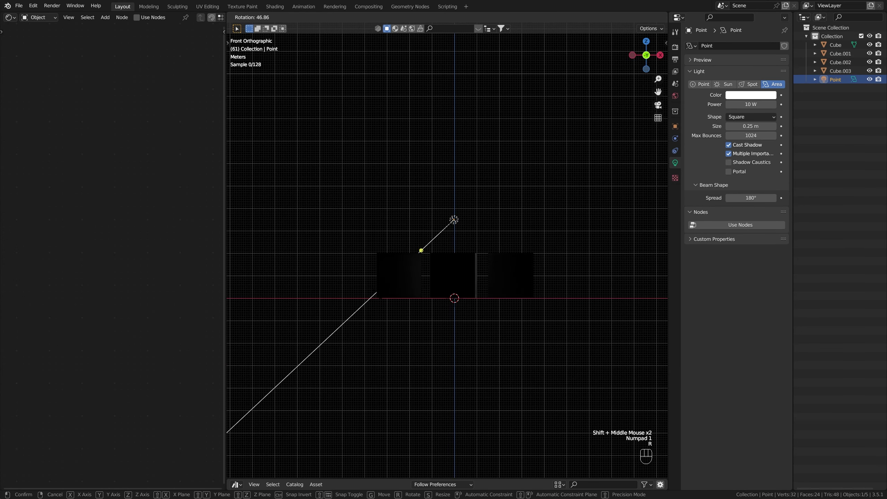
{"action": "key", "text": "r"}
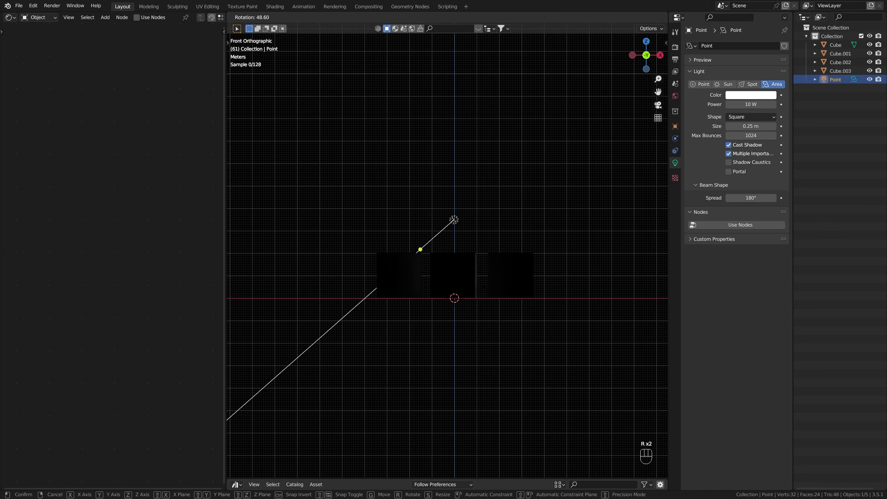
{"action": "key", "text": "g"}
{"action": "left_click_drag", "start_coordinate": [547, 264], "coordinate": [553, 290]}
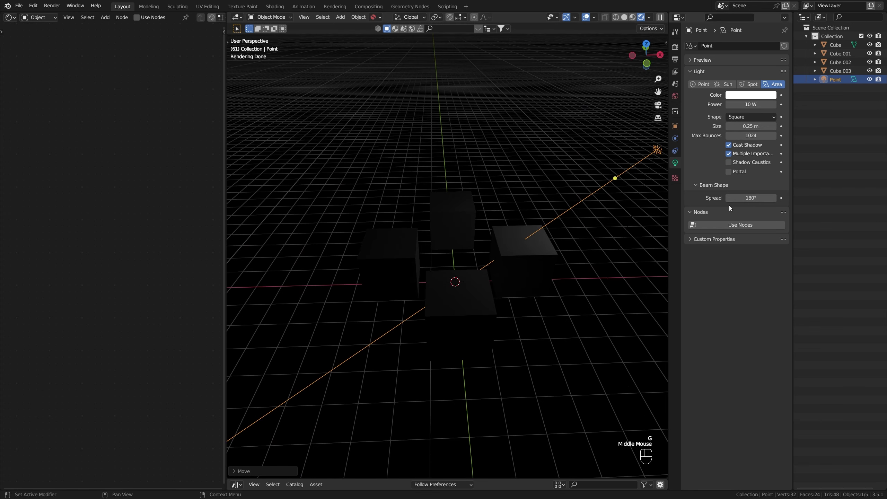
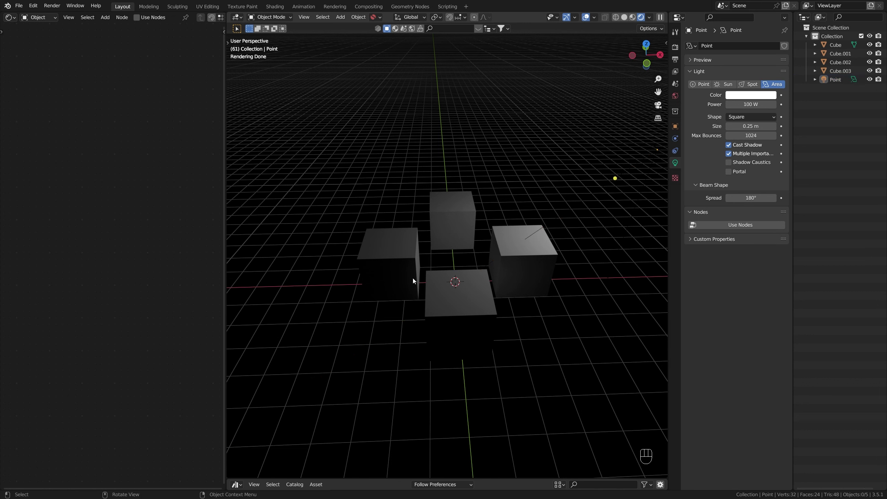
Step: Give the area light a square 0.25 m shape at 100 W
{"action": "left_click", "coordinate": [528, 251]}
{"action": "left_click", "coordinate": [589, 297]}
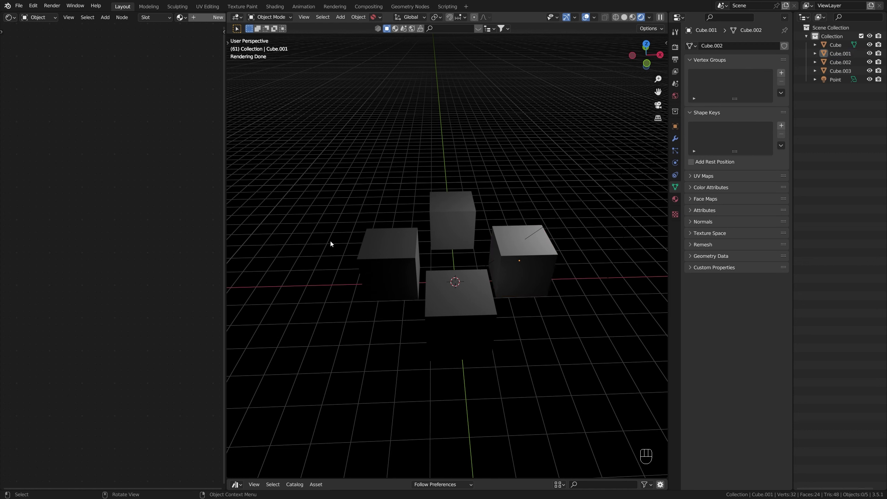
{"action": "left_click", "coordinate": [584, 205]}
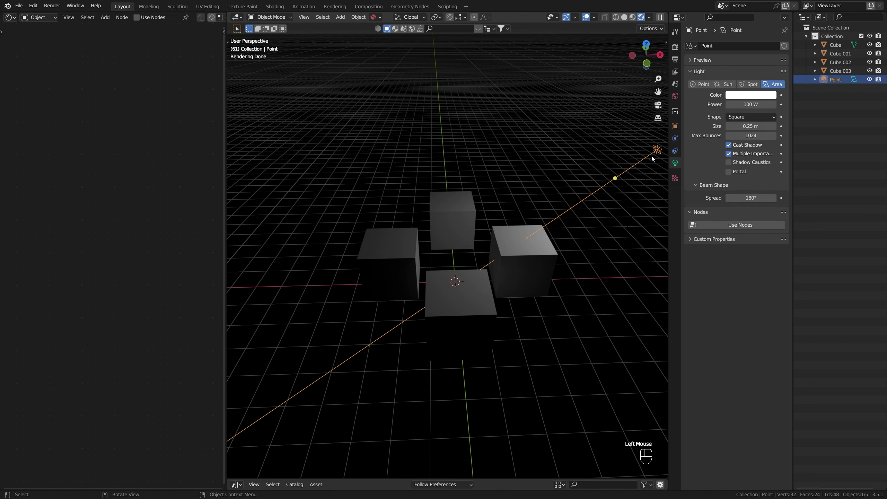
Step: Move and scale the light toward the left cube, then select the dark right cube
{"action": "key", "text": "g"}
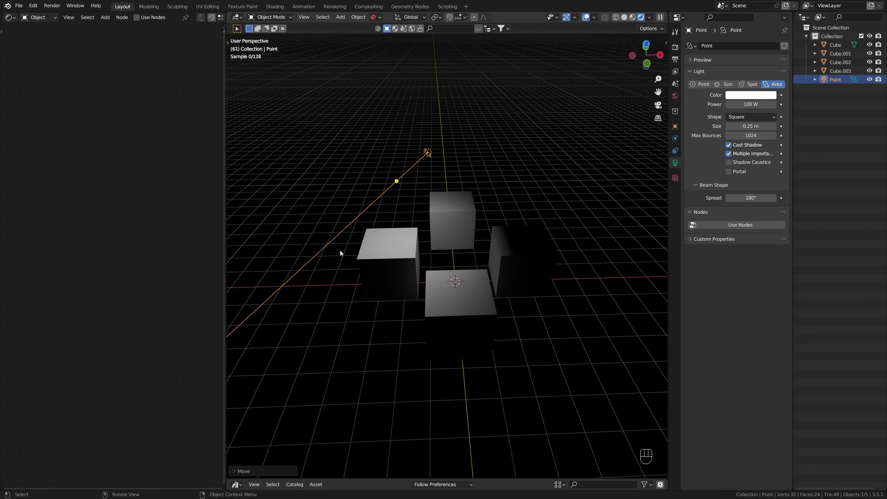
{"action": "key", "text": "s"}
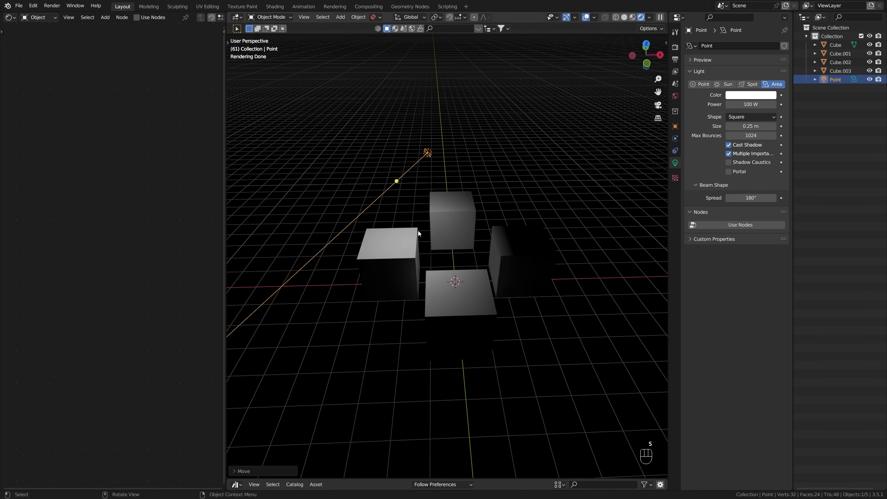
{"action": "left_click", "coordinate": [379, 252]}
{"action": "left_click", "coordinate": [549, 267]}
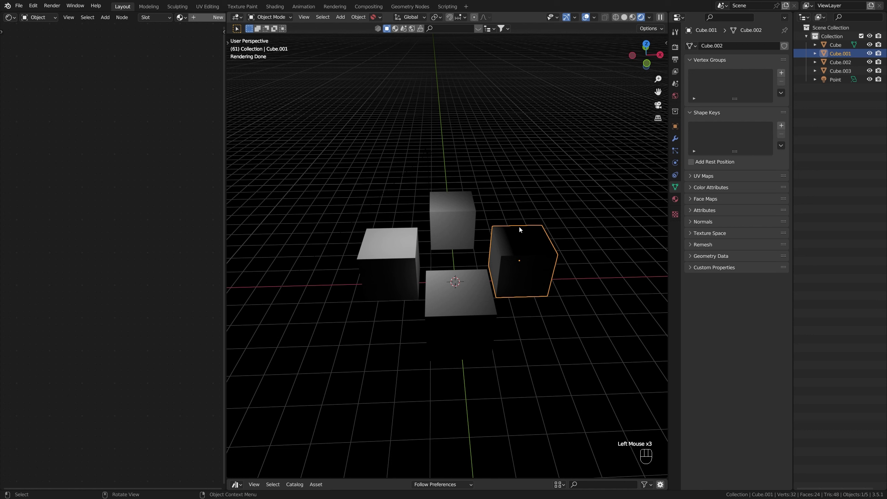
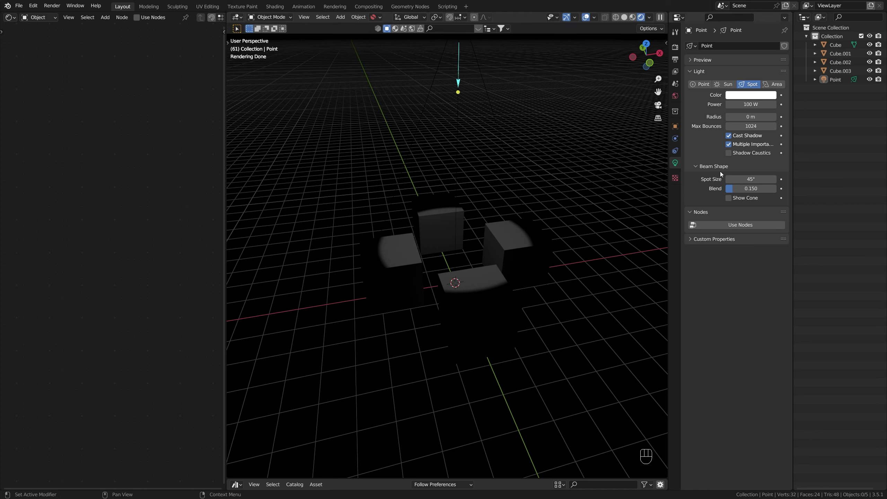
Step: Set the spot light to 50.4° spot size, blend 1.000, with Show Cone enabled
{"action": "double_click", "coordinate": [701, 170]}
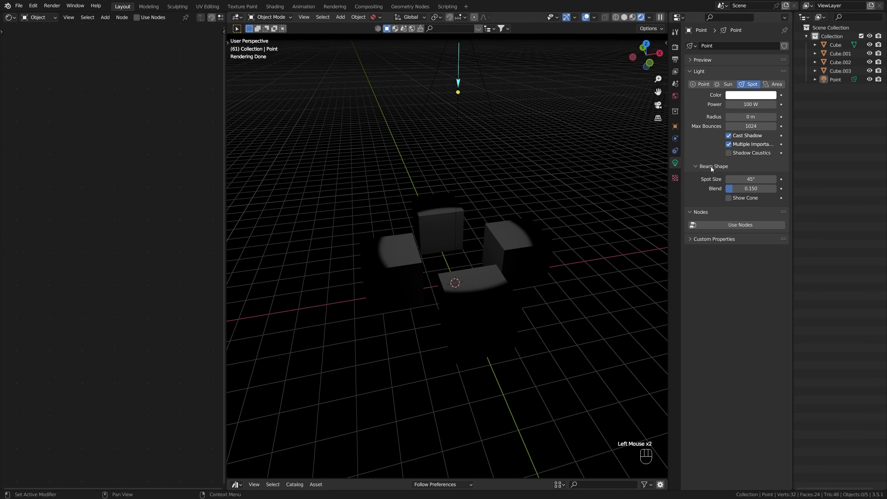
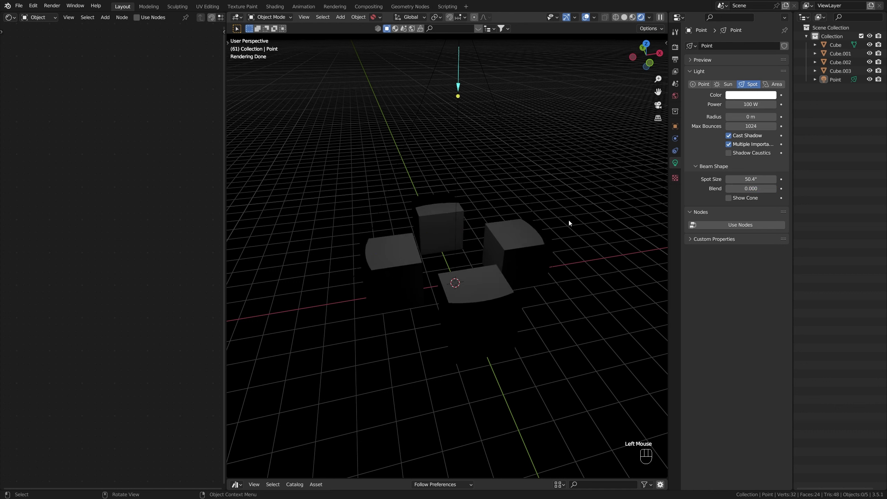
{"action": "left_click_drag", "start_coordinate": [742, 193], "coordinate": [784, 194]}
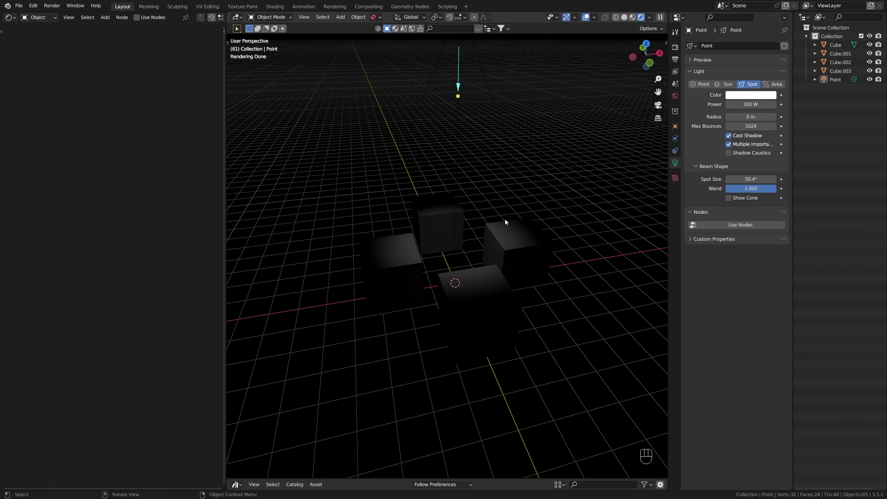
{"action": "left_click", "coordinate": [732, 201]}
{"action": "left_click_drag", "start_coordinate": [518, 274], "coordinate": [507, 230]}
{"action": "scroll", "scroll_direction": "down", "scroll_amount": 3}
{"action": "left_click", "coordinate": [513, 230]}
Step: Orbit to see the whole cone over the cubes and save the file
{"action": "key", "text": "KP_1"}
{"action": "scroll", "scroll_direction": "up", "scroll_amount": 3}
{"action": "left_click_drag", "start_coordinate": [498, 255], "coordinate": [524, 269]}
{"action": "scroll", "scroll_direction": "down", "scroll_amount": 3}
{"action": "left_click_drag", "start_coordinate": [530, 276], "coordinate": [500, 278]}
{"action": "key", "text": "ctrl+s"}
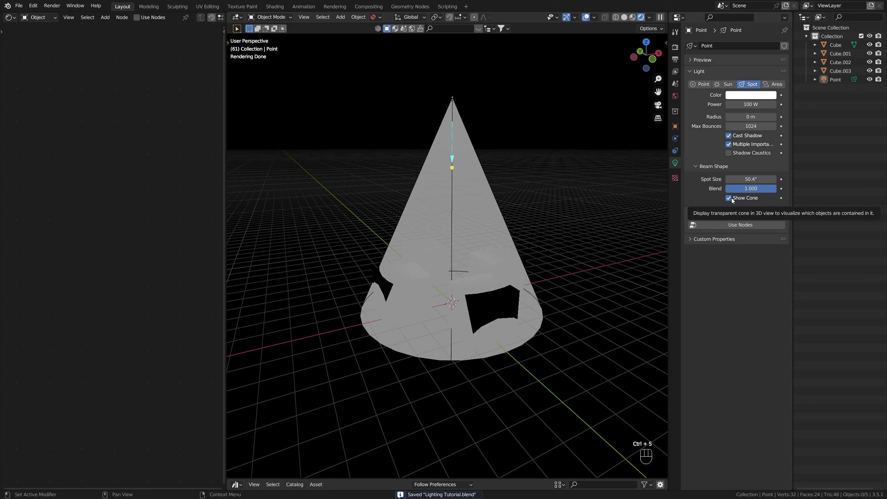
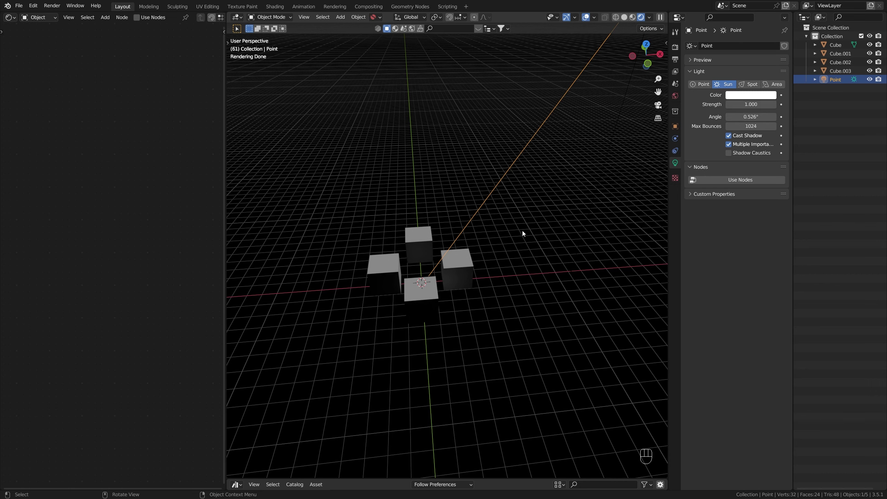
Step: Tilt the sun at an angle in front view and lift it high above the cubes
{"action": "scroll", "scroll_direction": "down", "scroll_amount": 3}
{"action": "key", "text": "KP_1"}
{"action": "scroll", "scroll_direction": "down", "scroll_amount": 3}
{"action": "key", "text": "r"}
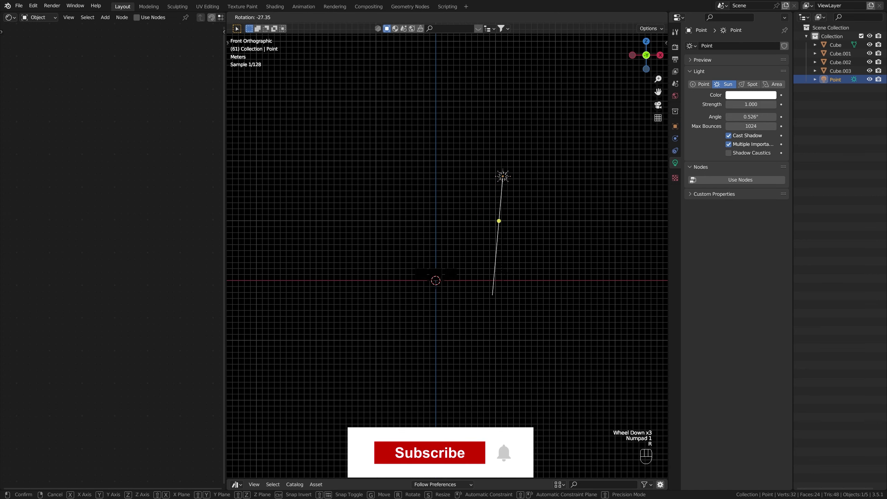
{"action": "scroll", "scroll_direction": "up", "scroll_amount": 3}
{"action": "left_click_drag", "start_coordinate": [484, 240], "coordinate": [493, 259]}
{"action": "key", "text": "g"}
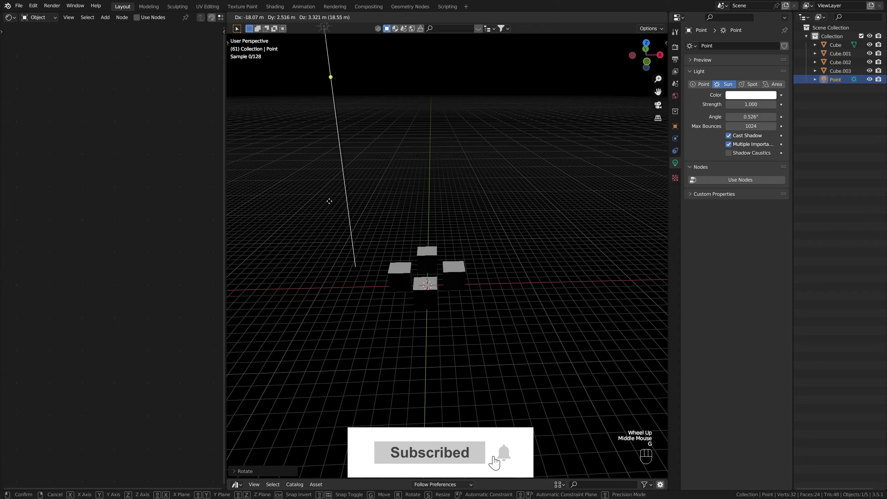
{"action": "key", "text": "g"}
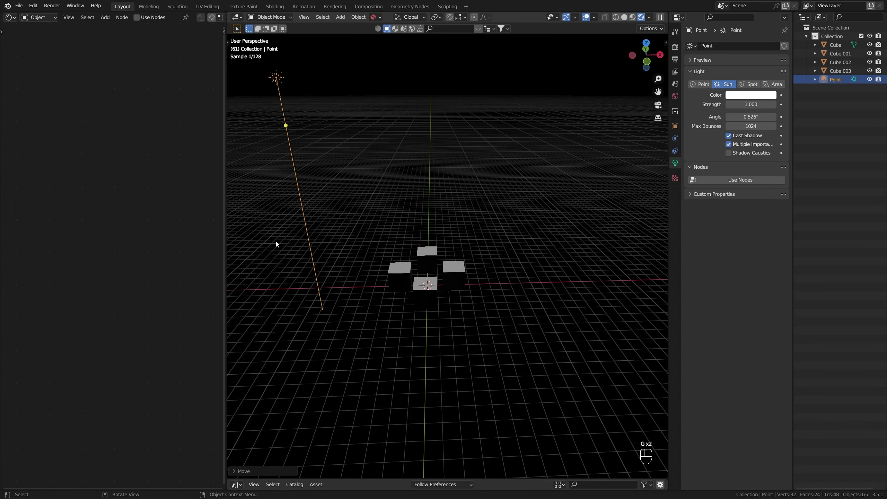
Step: Undo and redo the sun's move while orbiting to check it sits off to one side
{"action": "key", "text": "ctrl+z"}
{"action": "scroll", "scroll_direction": "down", "scroll_amount": 3}
{"action": "left_click_drag", "start_coordinate": [479, 269], "coordinate": [483, 296]}
{"action": "scroll", "scroll_direction": "up", "scroll_amount": 3}
{"action": "scroll", "scroll_direction": "down", "scroll_amount": 3}
{"action": "key", "text": "g"}
{"action": "scroll", "scroll_direction": "up", "scroll_amount": 3}
{"action": "left_click_drag", "start_coordinate": [460, 232], "coordinate": [450, 192]}
{"action": "scroll", "scroll_direction": "down", "scroll_amount": 3}
{"action": "left_click_drag", "start_coordinate": [444, 241], "coordinate": [444, 368]}
{"action": "middle_click", "coordinate": [450, 133]}
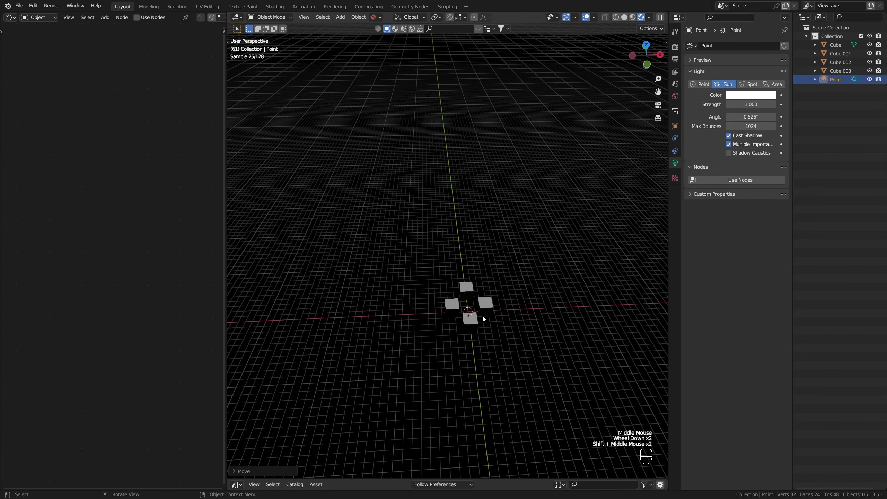
{"action": "scroll", "scroll_direction": "up", "scroll_amount": 3}
{"action": "left_click_drag", "start_coordinate": [528, 369], "coordinate": [481, 280]}
{"action": "key", "text": "ctrl+z"}
{"action": "key", "text": "ctrl+z"}
Step: Reselect the sun light and return to front view
{"action": "left_click", "coordinate": [613, 273]}
{"action": "scroll", "scroll_direction": "down", "scroll_amount": 3}
{"action": "key", "text": "KP_1"}
{"action": "left_click", "coordinate": [493, 209]}
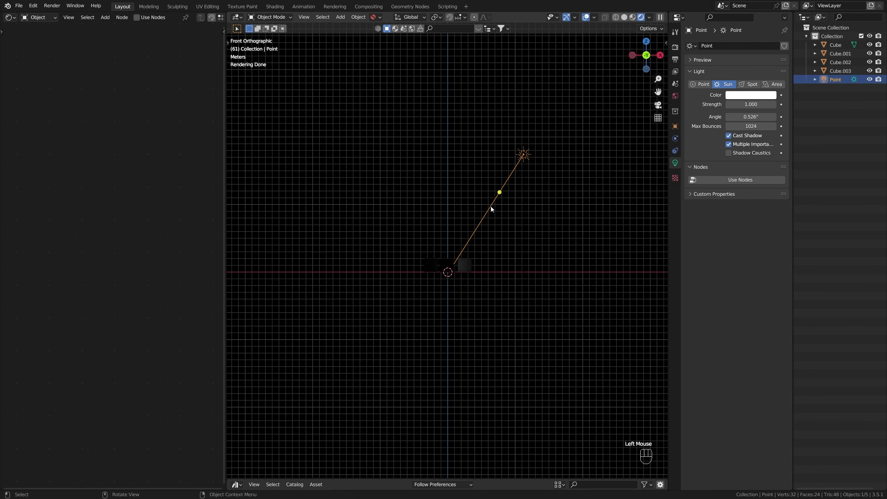
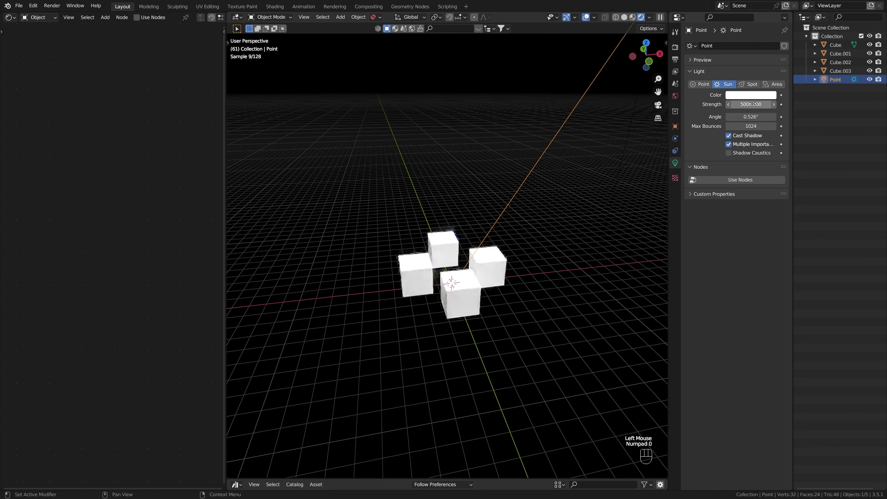
Step: Undo the overly high Strength so the sun stays at 1.000, checking it from front and side views
{"action": "key", "text": "ctrl+z"}
{"action": "key", "text": "ctrl+z"}
{"action": "scroll", "scroll_direction": "down", "scroll_amount": 3}
{"action": "scroll", "scroll_direction": "up", "scroll_amount": 3}
{"action": "key", "text": "KP_1"}
{"action": "left_click_drag", "start_coordinate": [484, 219], "coordinate": [491, 241]}
{"action": "left_click", "coordinate": [490, 228]}
{"action": "key", "text": "KP_3"}
{"action": "scroll", "scroll_direction": "down", "scroll_amount": 3}
{"action": "scroll", "scroll_direction": "up", "scroll_amount": 3}
{"action": "left_click_drag", "start_coordinate": [489, 233], "coordinate": [500, 267]}
{"action": "left_click_drag", "start_coordinate": [524, 240], "coordinate": [420, 269]}
Step: Spin the sun around the vertical axis and move it high off to one side, shining diagonally onto the cubes
{"action": "key", "text": "r"}
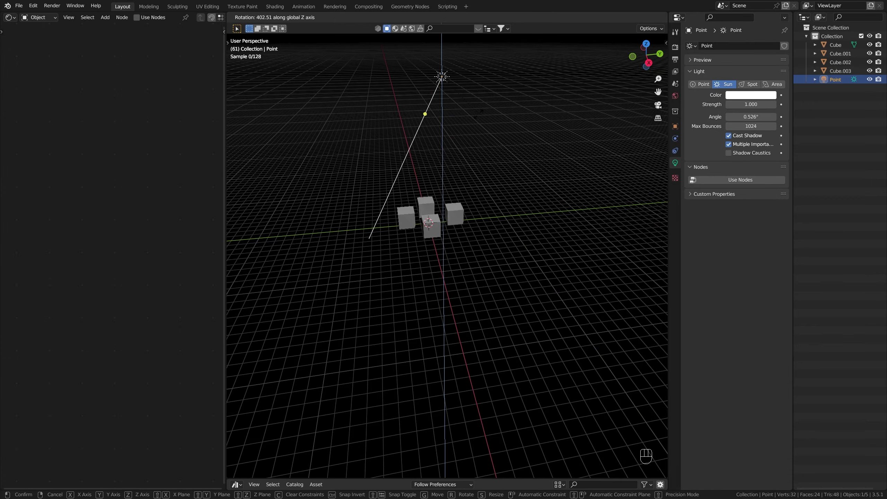
{"action": "left_click_drag", "start_coordinate": [469, 113], "coordinate": [472, 149]}
{"action": "middle_click", "coordinate": [467, 120]}
{"action": "left_click_drag", "start_coordinate": [468, 234], "coordinate": [485, 171]}
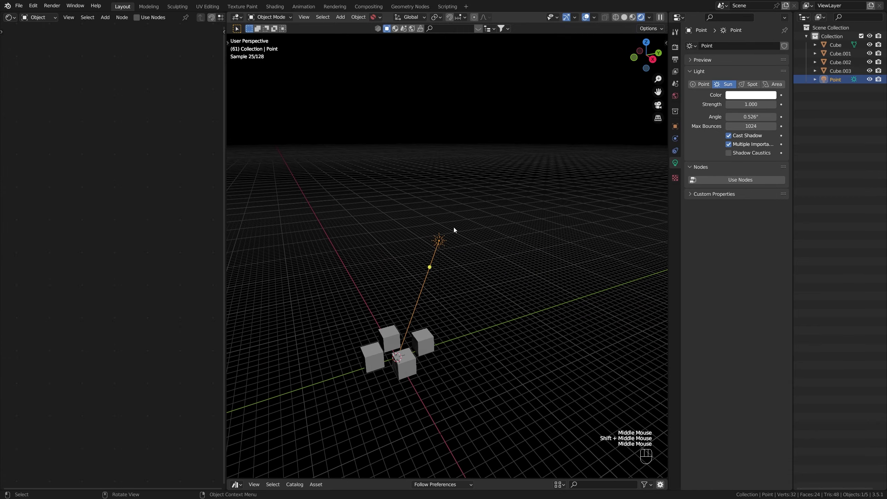
{"action": "left_click_drag", "start_coordinate": [438, 240], "coordinate": [486, 253]}
{"action": "left_click_drag", "start_coordinate": [410, 275], "coordinate": [557, 217]}
{"action": "left_click_drag", "start_coordinate": [510, 243], "coordinate": [525, 244]}
{"action": "key", "text": "r"}
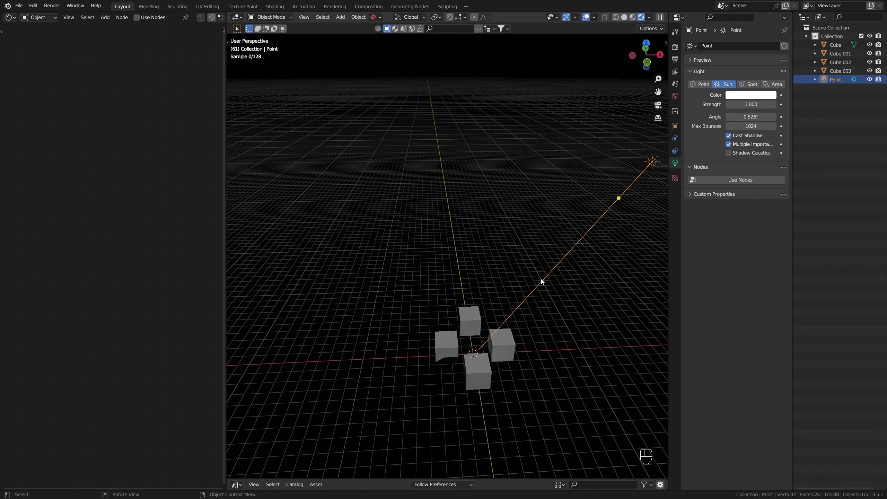
{"action": "left_click_drag", "start_coordinate": [599, 222], "coordinate": [563, 203]}
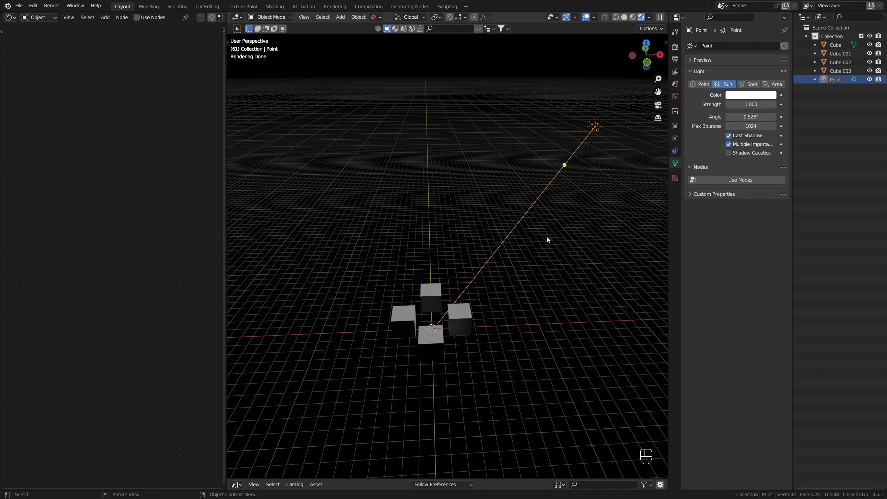
Step: Deselect the sun and select the light in the viewport
{"action": "left_click", "coordinate": [65, 52]}
{"action": "left_click", "coordinate": [430, 198]}
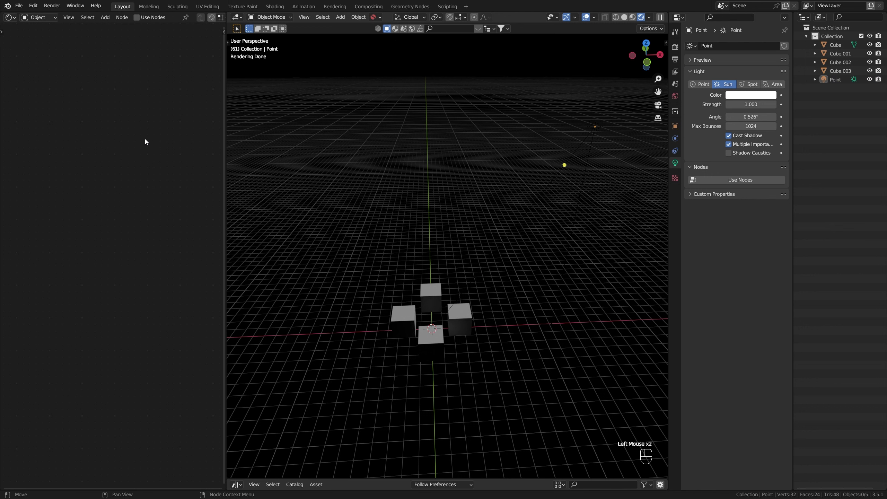
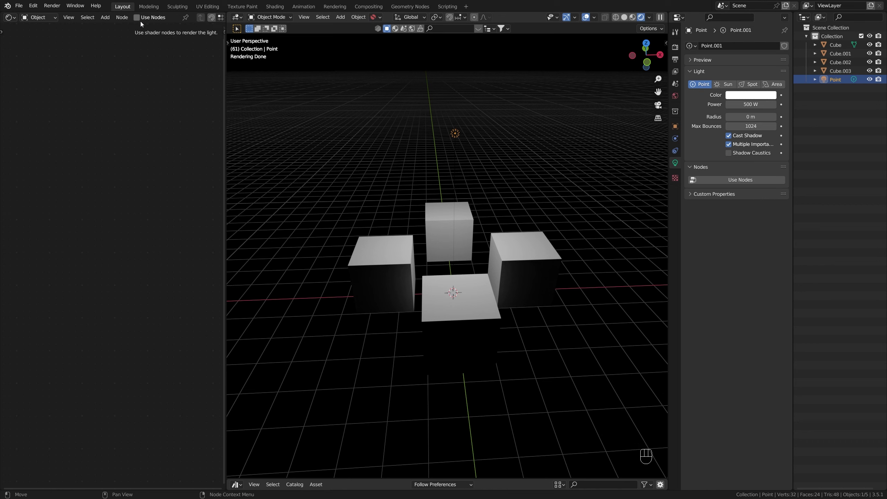
Step: Enable shader nodes for the point light and frame its Emission and Light Output nodes with room to spare
{"action": "left_click", "coordinate": [143, 24]}
{"action": "left_click", "coordinate": [144, 108]}
{"action": "scroll", "scroll_direction": "up", "scroll_amount": 3}
{"action": "scroll", "scroll_direction": "down", "scroll_amount": 3}
{"action": "left_click_drag", "start_coordinate": [81, 164], "coordinate": [67, 208]}
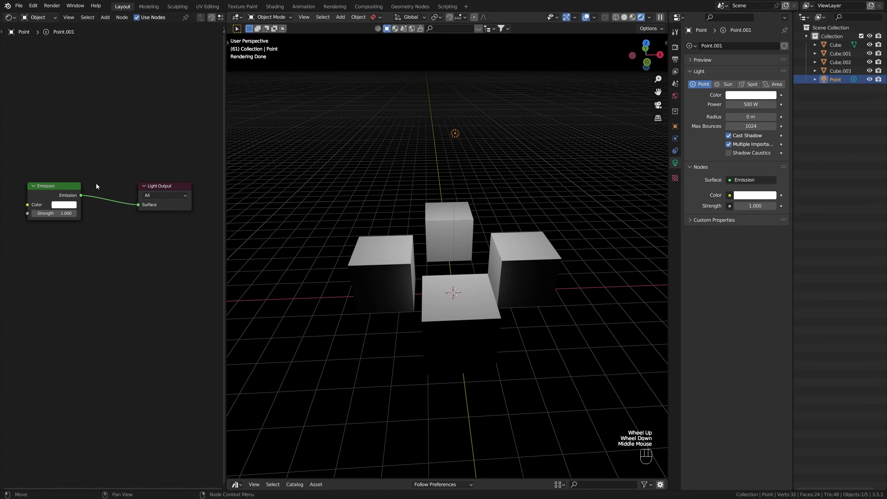
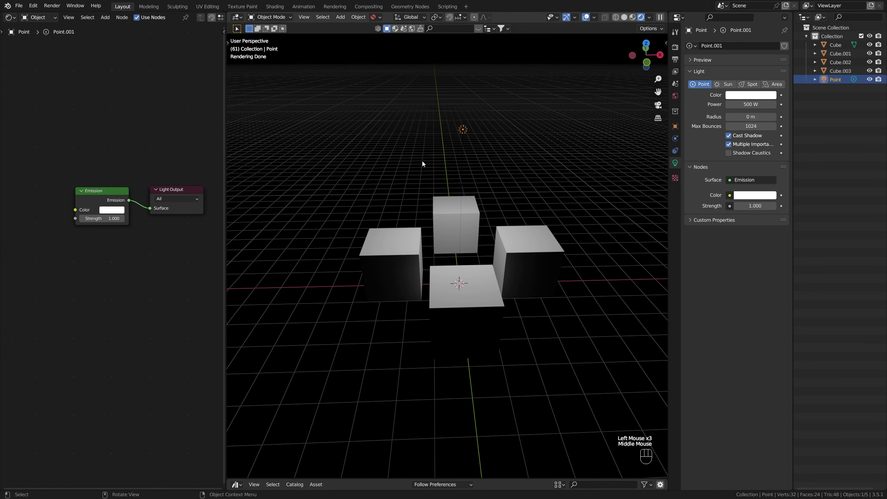
{"action": "left_click", "coordinate": [513, 172]}
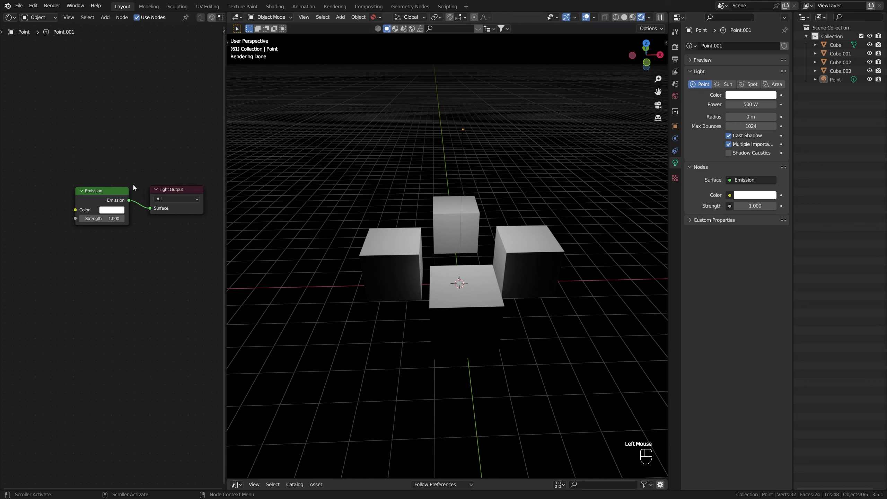
{"action": "left_click", "coordinate": [114, 198]}
{"action": "left_click", "coordinate": [695, 136]}
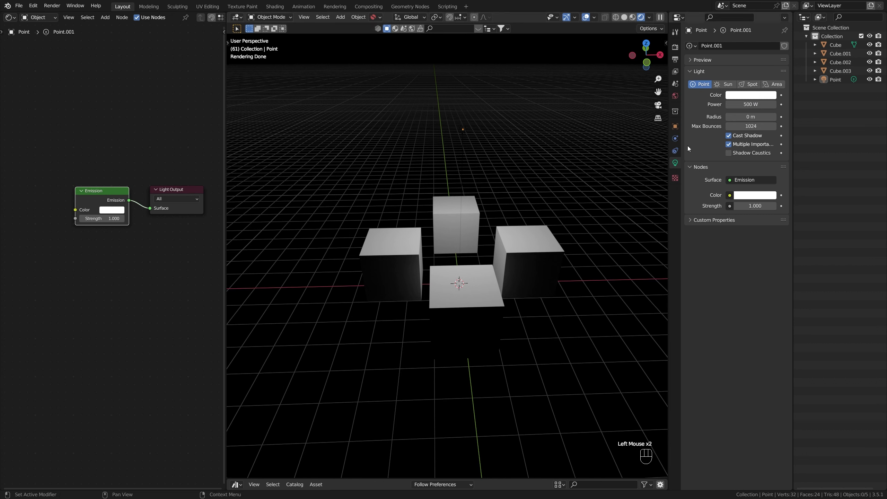
{"action": "left_click", "coordinate": [140, 153]}
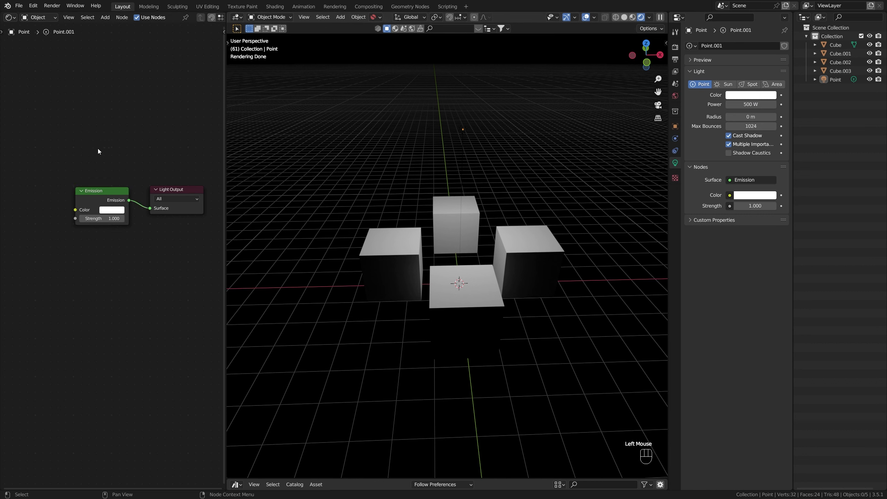
{"action": "left_click_drag", "start_coordinate": [85, 165], "coordinate": [99, 174]}
Step: Add a Blackbody node at 7000 and feed its Color into the Emission Color, checking the lit cubes
{"action": "key", "text": "shift+a"}
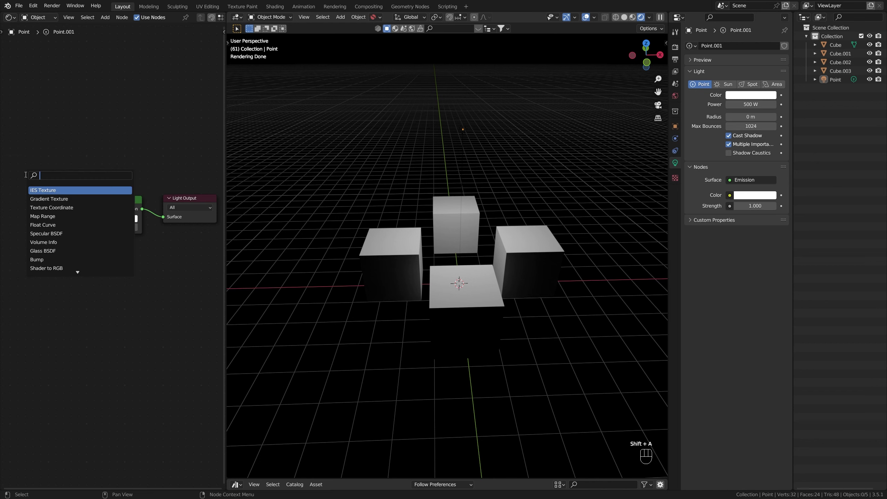
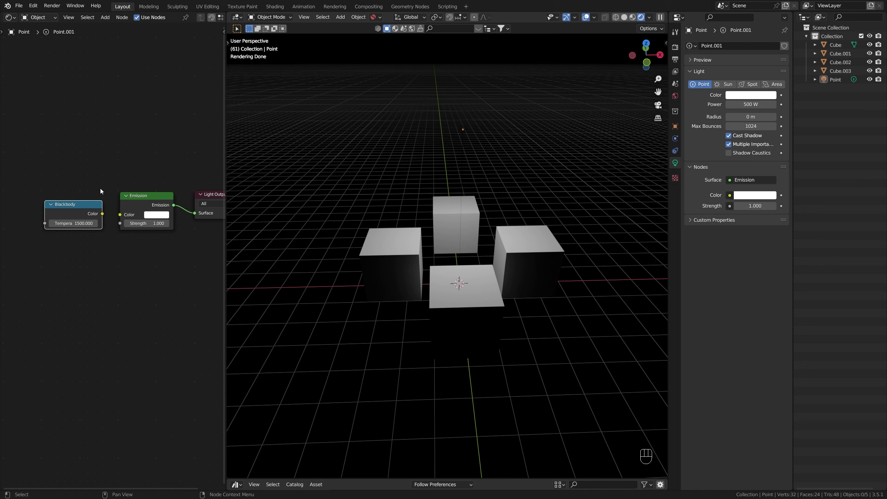
{"action": "left_click_drag", "start_coordinate": [105, 217], "coordinate": [123, 219]}
{"action": "left_click_drag", "start_coordinate": [385, 231], "coordinate": [404, 235]}
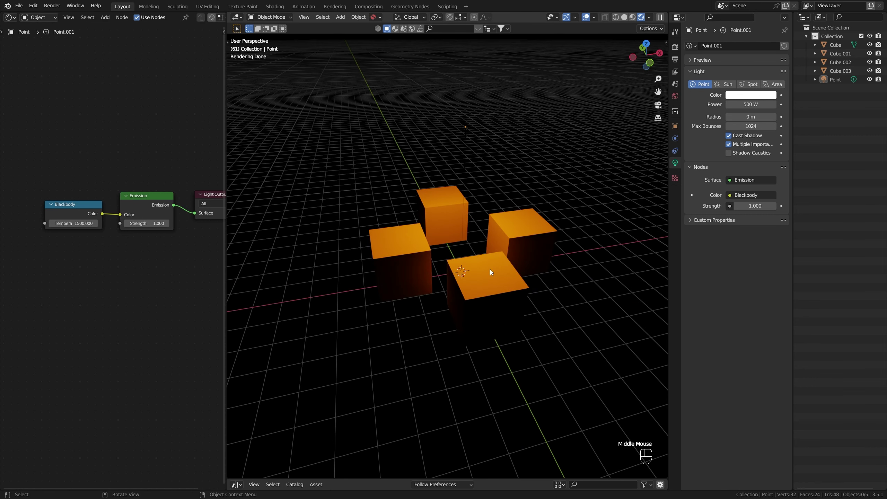
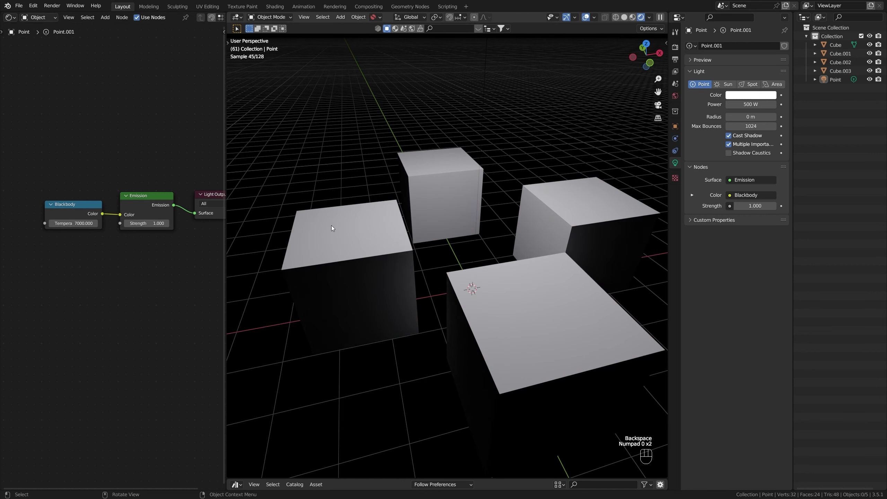
Step: Raise the Blackbody Temperature to 15000 and inspect the bluish tint on the cubes
{"action": "scroll", "scroll_direction": "down", "scroll_amount": 3}
{"action": "left_click_drag", "start_coordinate": [382, 235], "coordinate": [386, 251]}
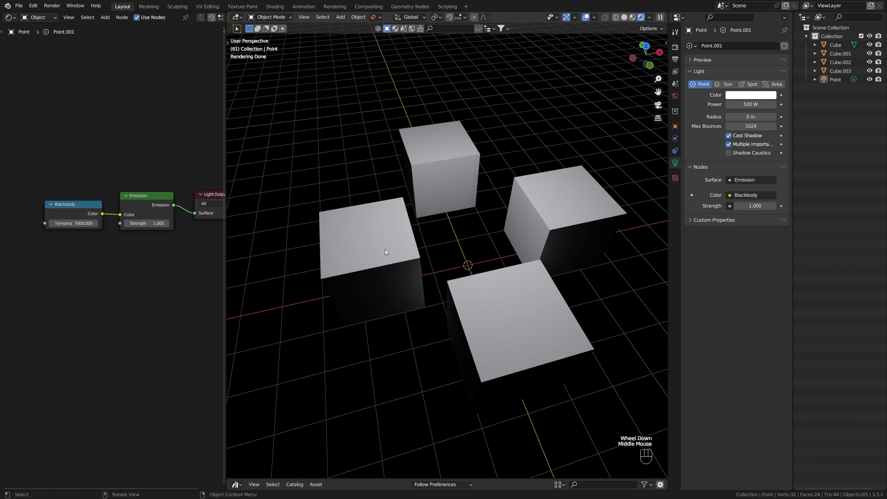
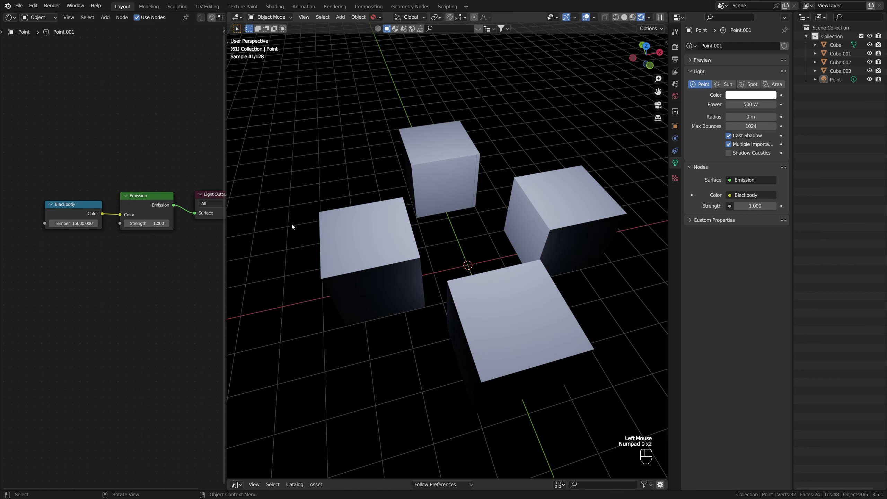
{"action": "scroll", "scroll_direction": "down", "scroll_amount": 3}
{"action": "left_click_drag", "start_coordinate": [455, 231], "coordinate": [453, 195]}
{"action": "left_click", "coordinate": [497, 178]}
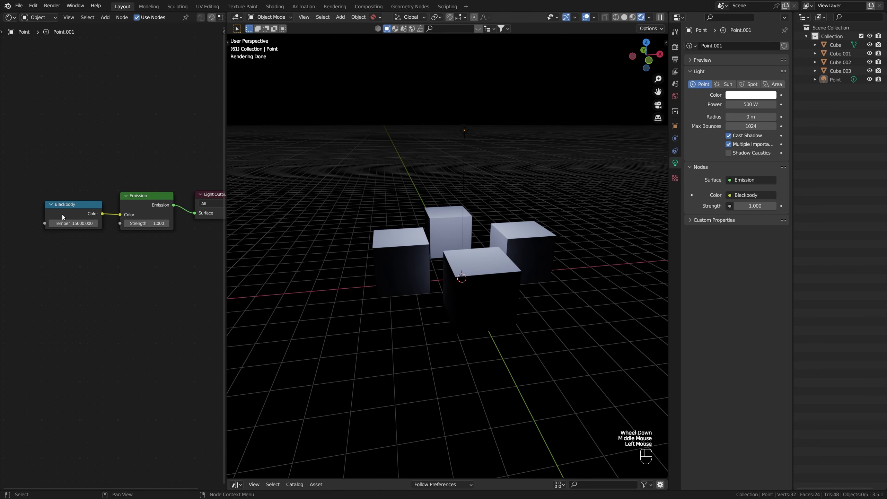
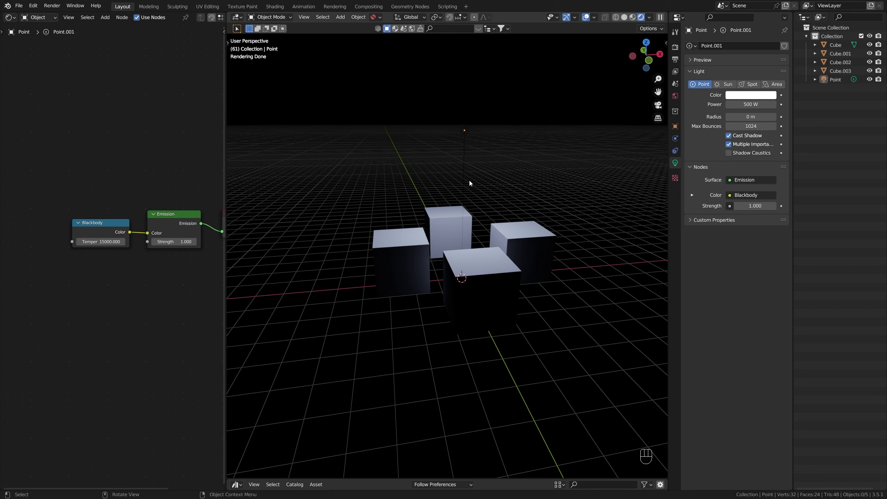
{"action": "left_click", "coordinate": [466, 183]}
{"action": "left_click", "coordinate": [502, 179]}
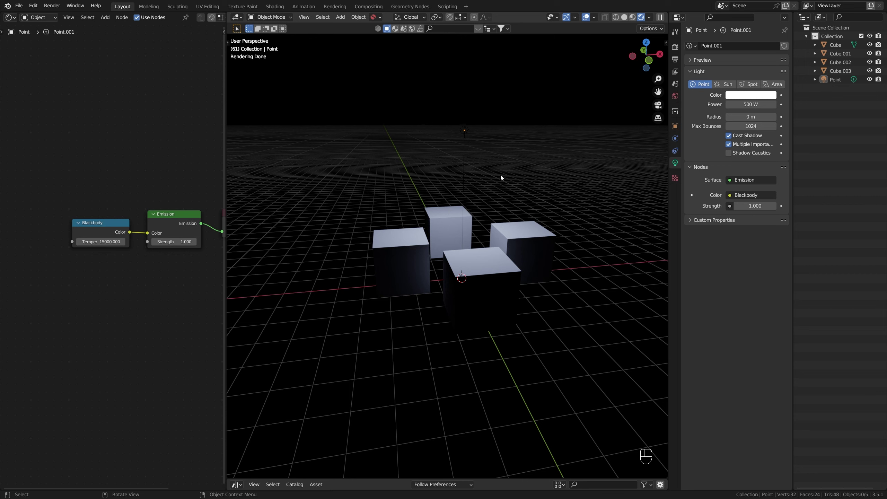
{"action": "middle_click", "coordinate": [137, 198]}
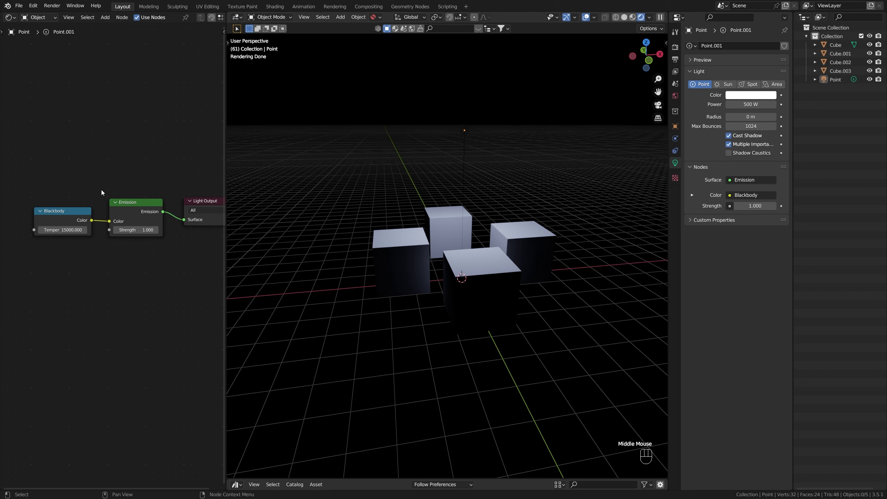
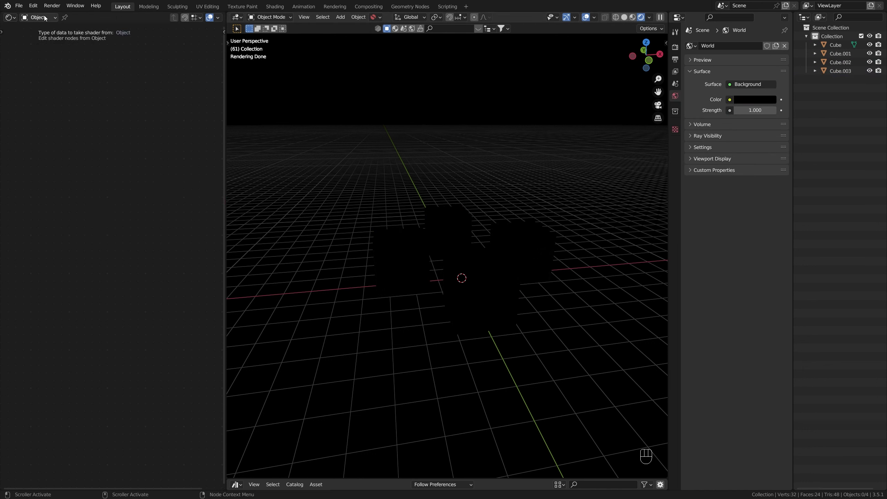
Step: Delete the point light and switch the Shader Editor data from Object to World
{"action": "left_click_drag", "start_coordinate": [38, 21], "coordinate": [43, 40]}
{"action": "left_click_drag", "start_coordinate": [159, 156], "coordinate": [113, 146]}
{"action": "left_click", "coordinate": [112, 144]}
{"action": "left_click", "coordinate": [68, 211]}
{"action": "left_click", "coordinate": [180, 123]}
{"action": "left_click", "coordinate": [60, 209]}
{"action": "left_click", "coordinate": [179, 125]}
Step: Pan the node view until the World's Background and World Output nodes are framed
{"action": "left_click_drag", "start_coordinate": [76, 148], "coordinate": [113, 154]}
{"action": "scroll", "scroll_direction": "down", "scroll_amount": 3}
{"action": "left_click_drag", "start_coordinate": [118, 157], "coordinate": [82, 156]}
{"action": "scroll", "scroll_direction": "up", "scroll_amount": 3}
{"action": "left_click_drag", "start_coordinate": [78, 170], "coordinate": [95, 170]}
{"action": "scroll", "scroll_direction": "up", "scroll_amount": 3}
{"action": "middle_click", "coordinate": [62, 191]}
{"action": "left_click_drag", "start_coordinate": [201, 198], "coordinate": [166, 200]}
{"action": "middle_click", "coordinate": [88, 172]}
{"action": "left_click", "coordinate": [55, 141]}
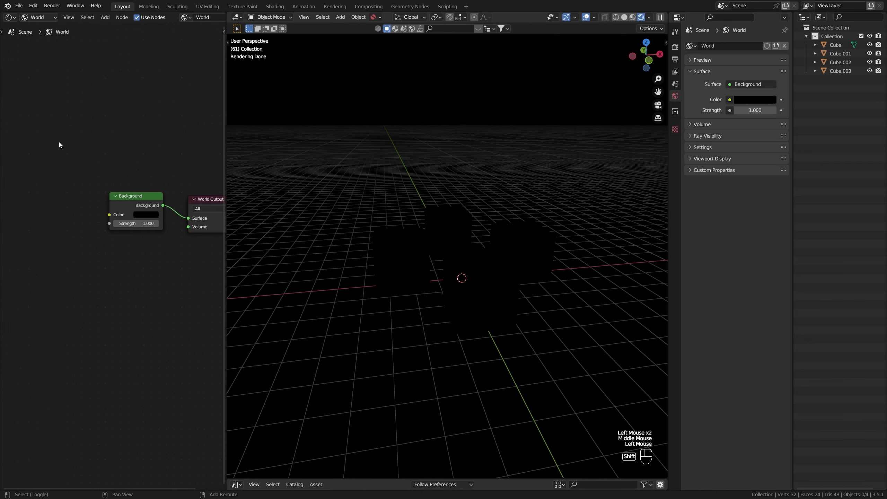
Step: Add a Nishita Sky Texture node to the World tree and place it beside the Background node
{"action": "key", "text": "shift+a"}
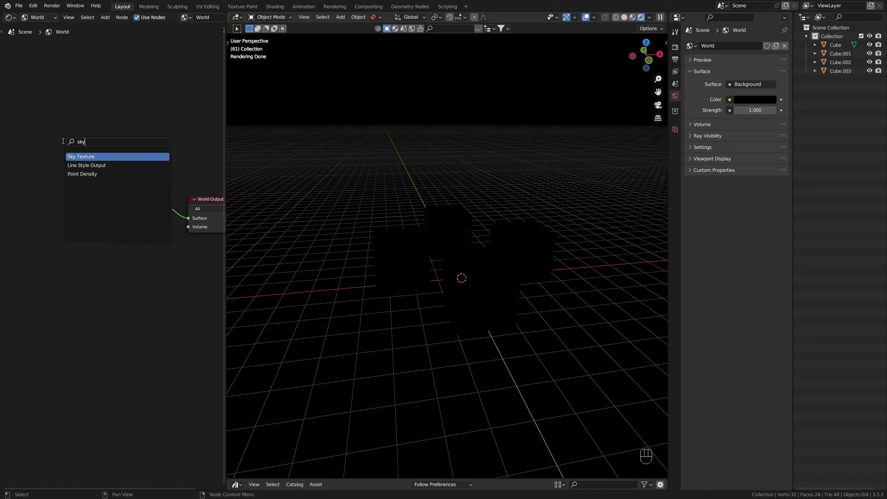
{"action": "middle_click", "coordinate": [95, 152]}
{"action": "left_click", "coordinate": [152, 158]}
{"action": "middle_click", "coordinate": [135, 184]}
{"action": "scroll", "scroll_direction": "down", "scroll_amount": 3}
{"action": "left_click_drag", "start_coordinate": [102, 178], "coordinate": [104, 168]}
{"action": "scroll", "scroll_direction": "up", "scroll_amount": 3}
{"action": "middle_click", "coordinate": [56, 168]}
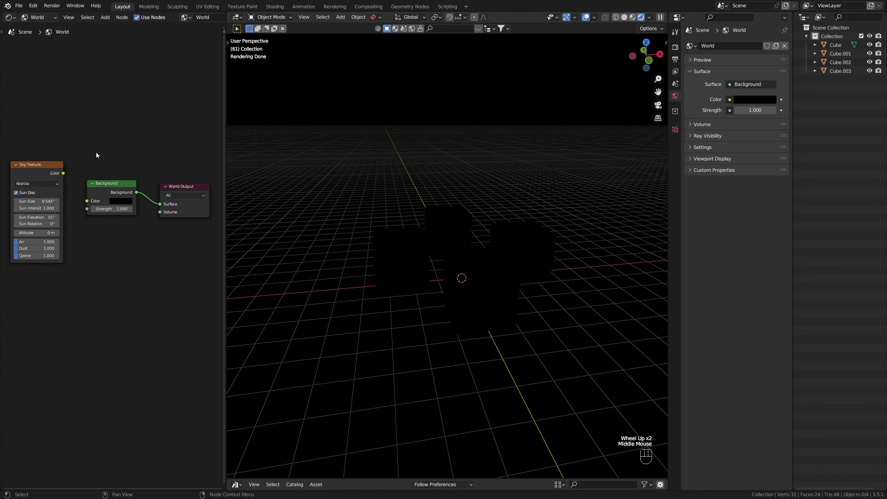
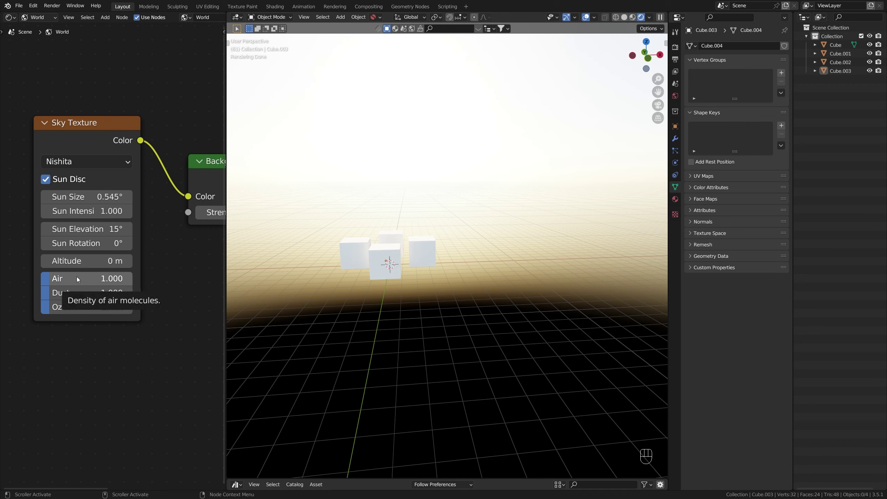
Step: Try Air and Dust density at 10 and reset them to 1, then set Ozone density to 10
{"action": "left_click_drag", "start_coordinate": [75, 281], "coordinate": [135, 281]}
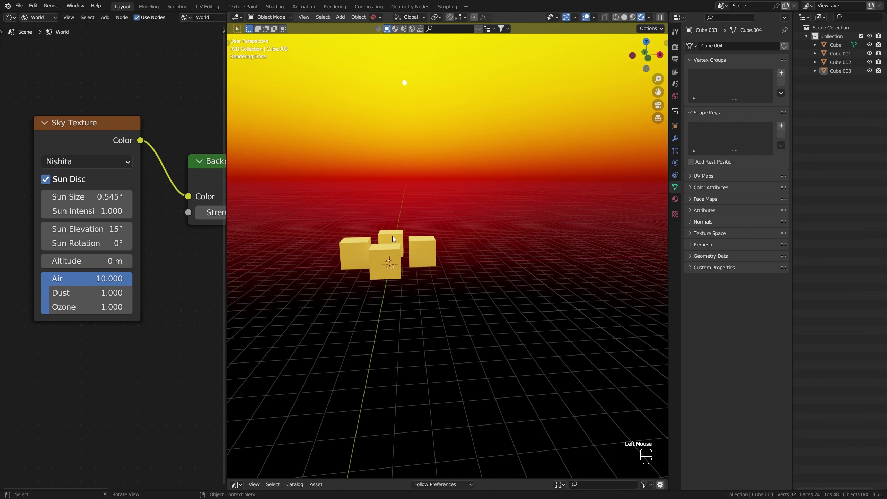
{"action": "key", "text": "ctrl+z"}
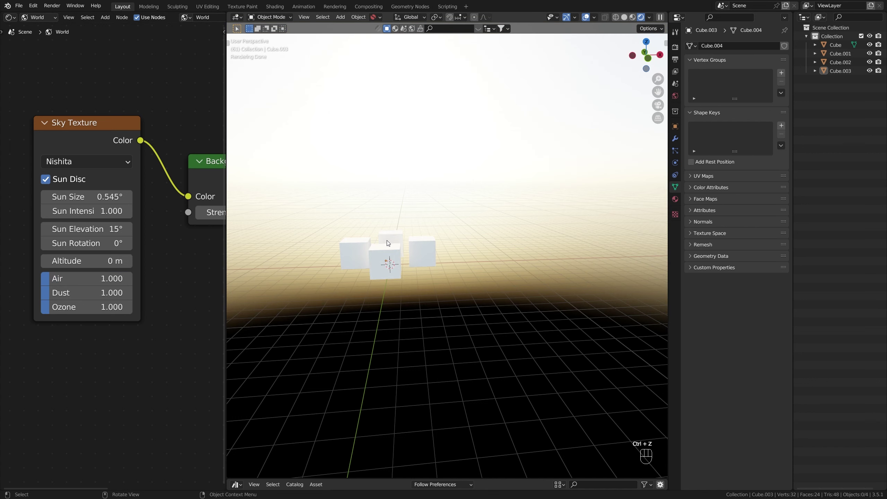
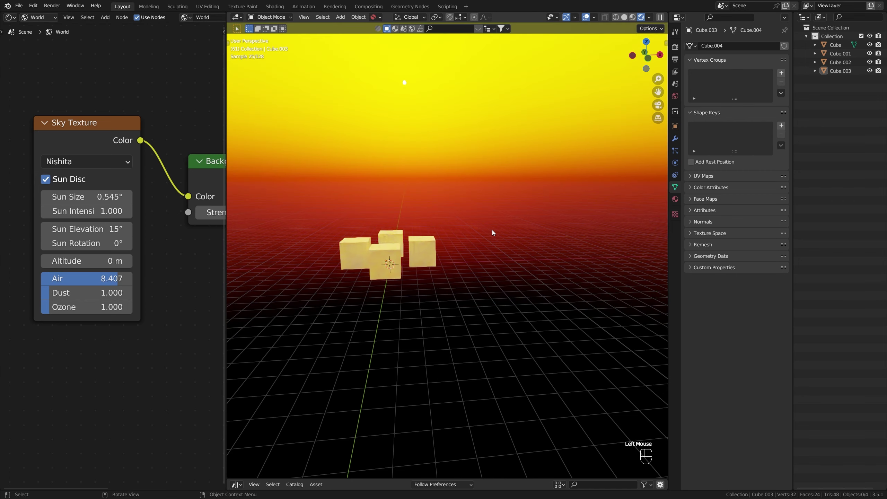
{"action": "left_click_drag", "start_coordinate": [483, 241], "coordinate": [515, 244]}
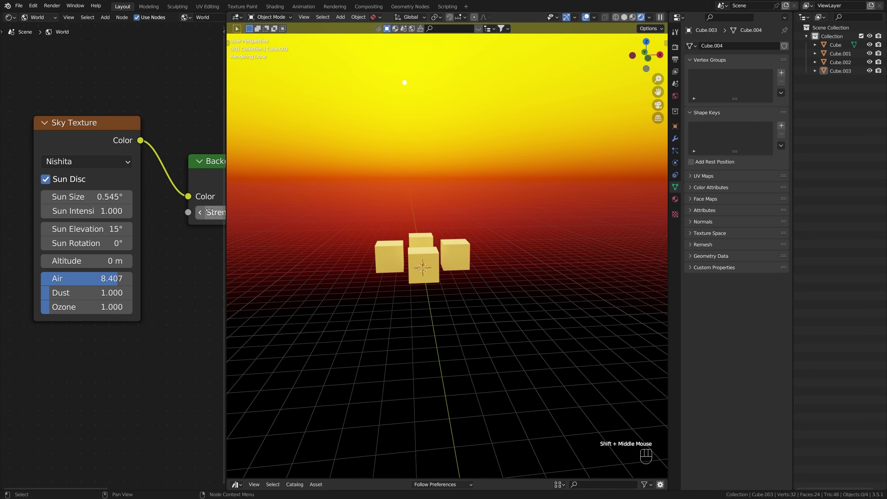
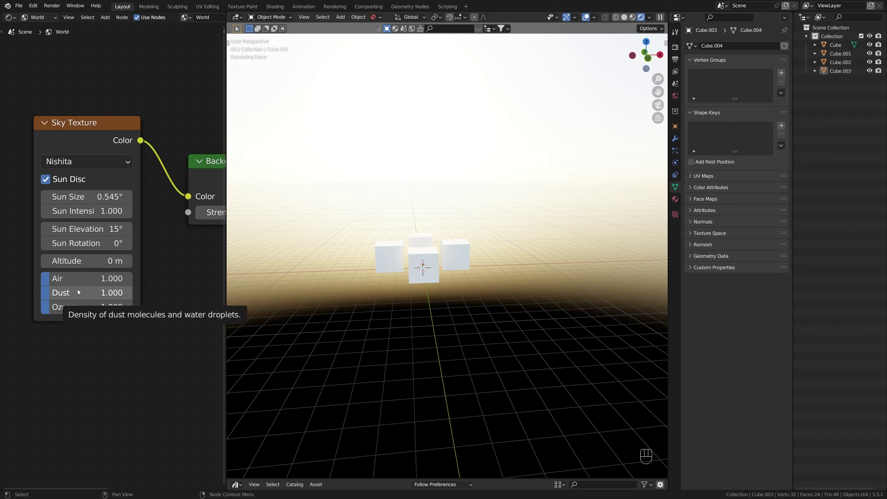
{"action": "left_click", "coordinate": [80, 291]}
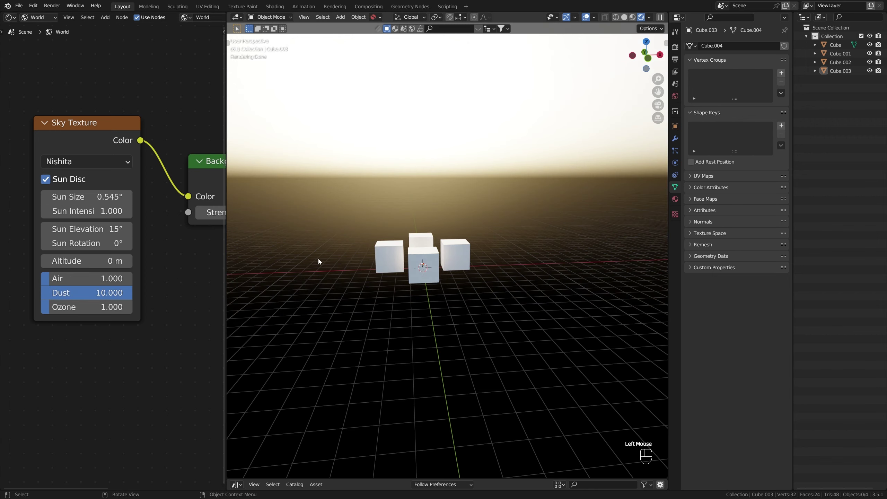
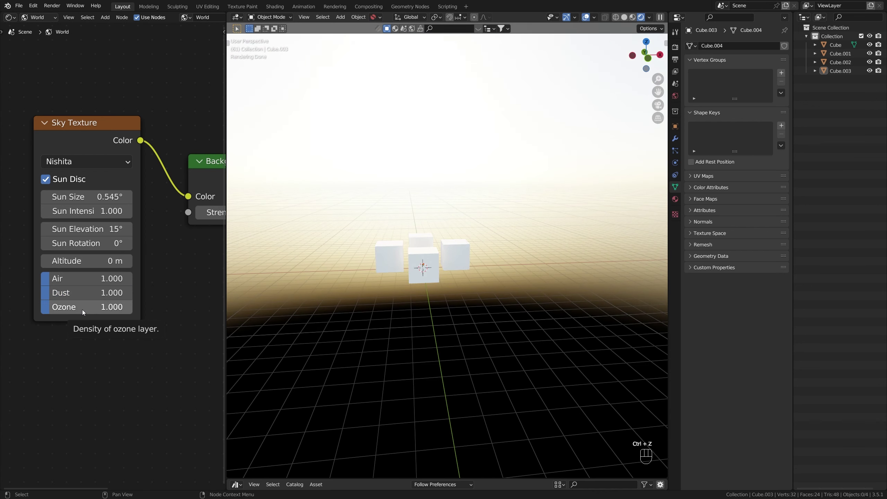
{"action": "left_click", "coordinate": [172, 327]}
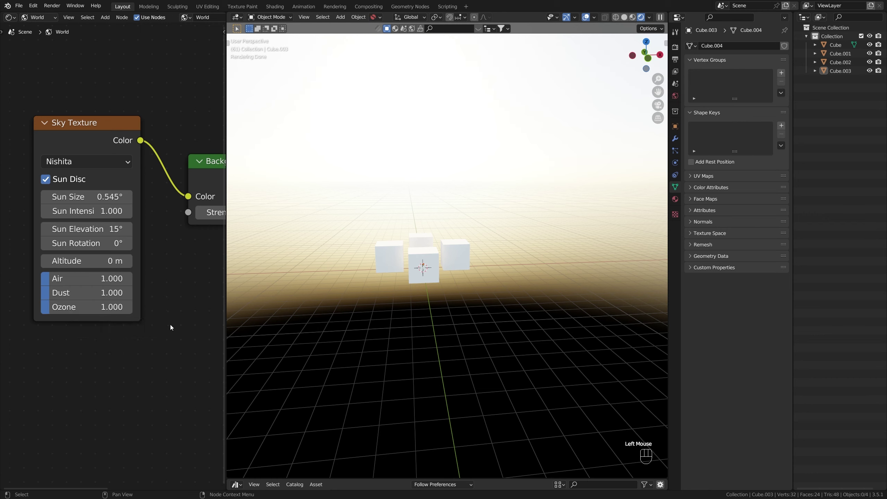